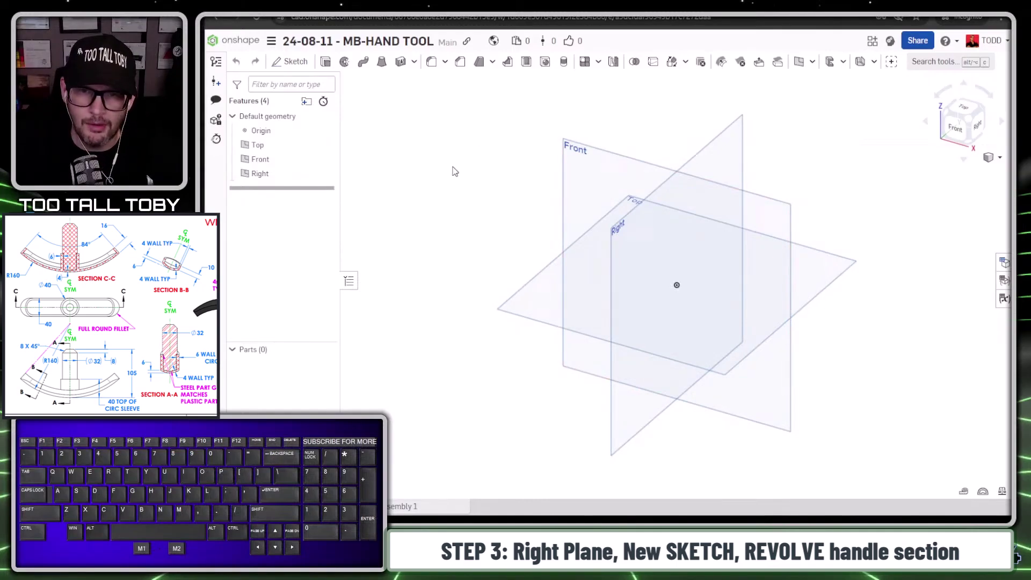
- Start Sketch 1 on the Right plane and view it normal to the plane
left_click(737, 146)
key("s")
left_click(758, 136)
key("n")
key("n")
key("s")
key("s")
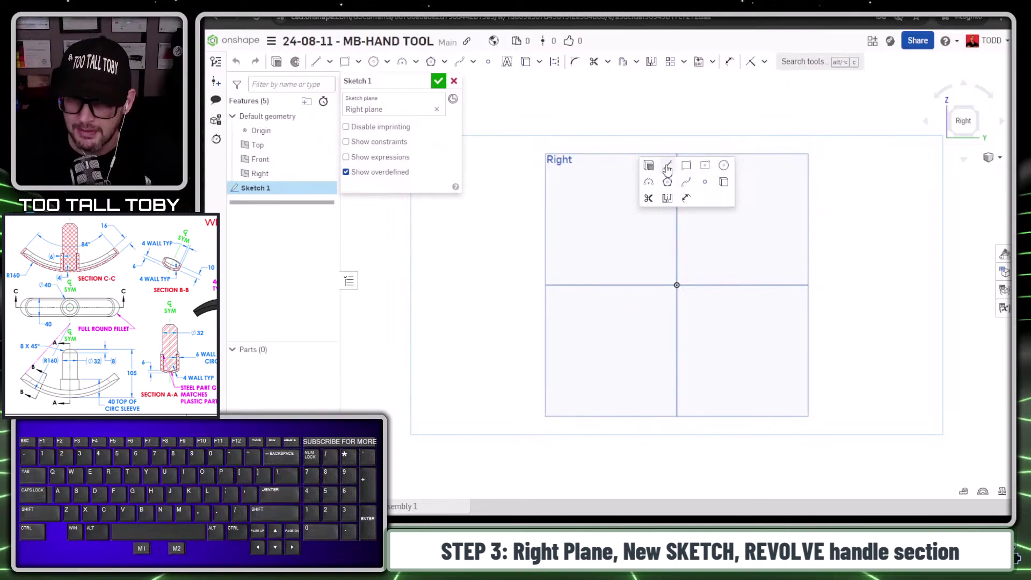
- Draw the half profile with lines, make the vertical a construction centreline, and mirror the profile across it
left_click(670, 168)
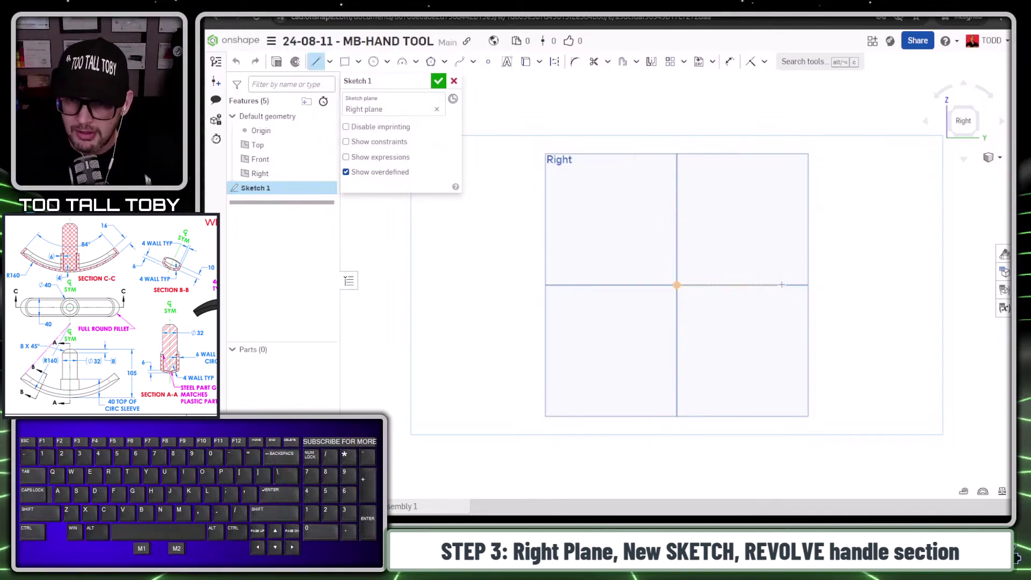
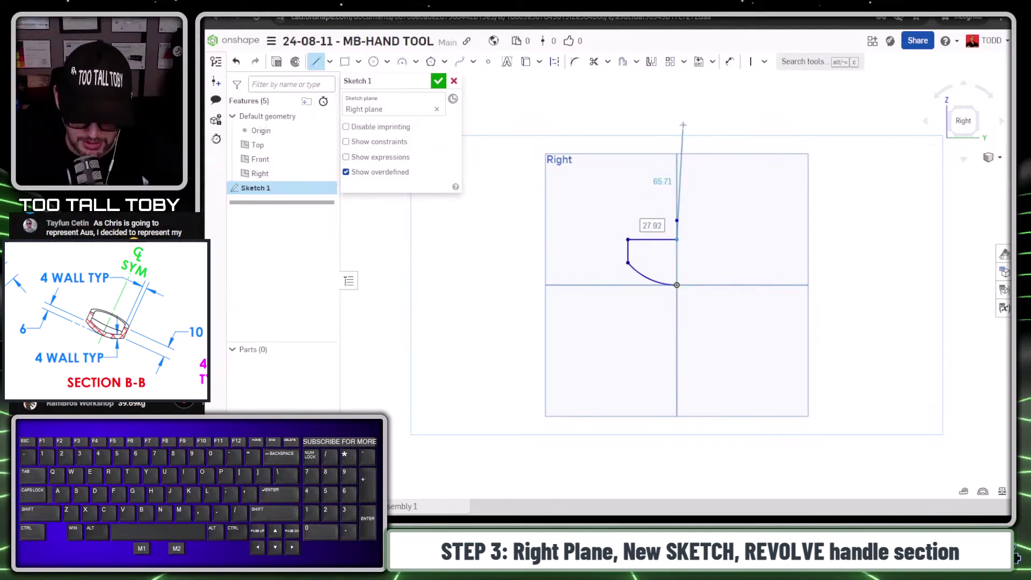
key("q")
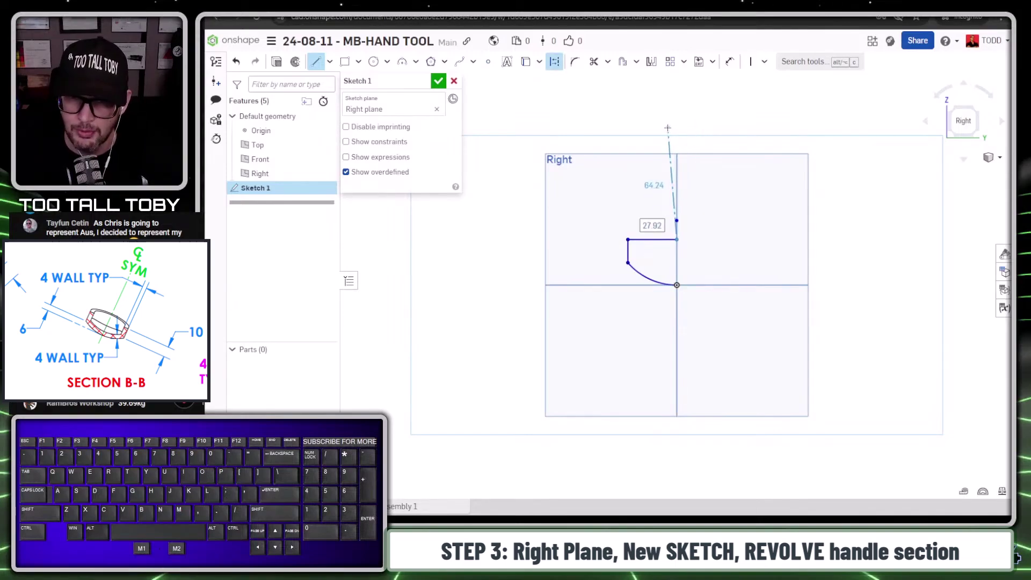
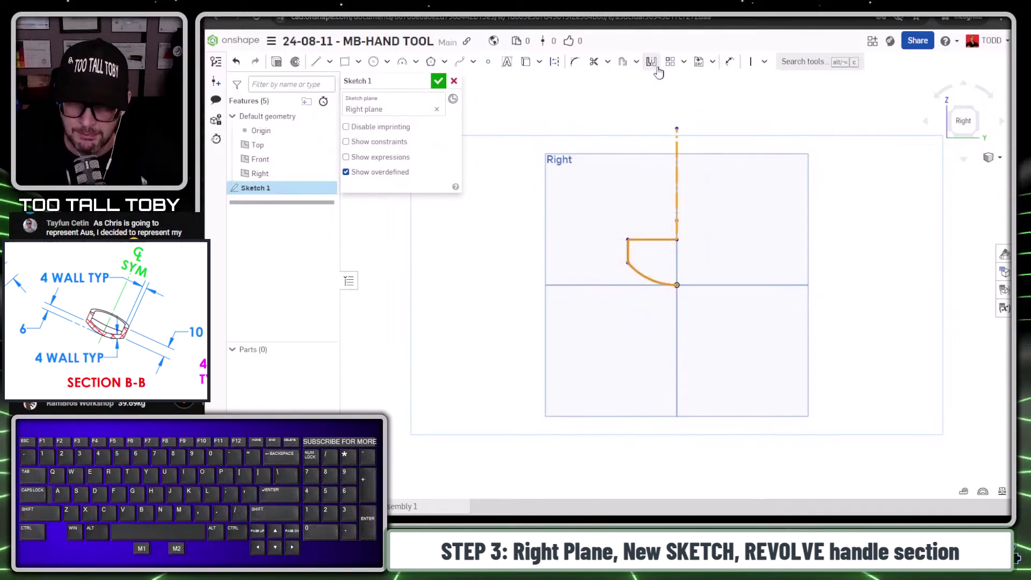
left_click(655, 67)
key("s")
left_click(830, 249)
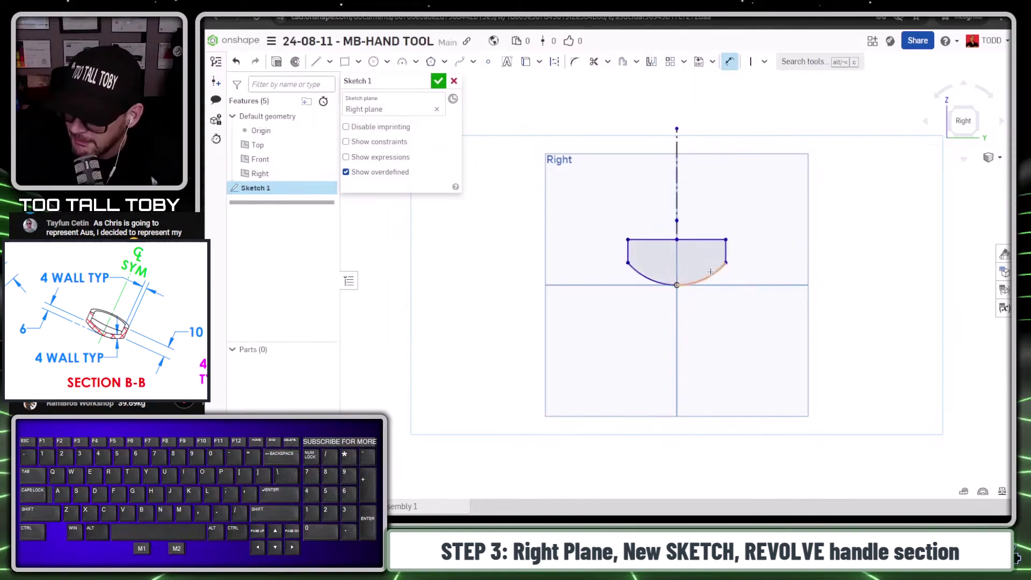
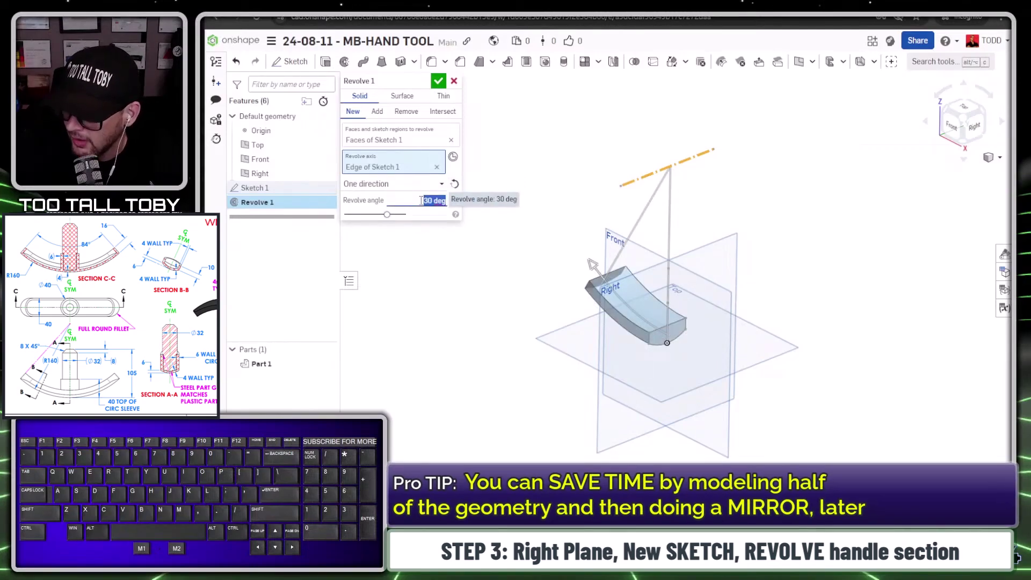
- Set the revolve angle to 84/2 degrees and confirm Revolve 1
key("KP_8")
key("KP_4")
key("KP_Divide")
key("KP_2")
key("KP_Enter")
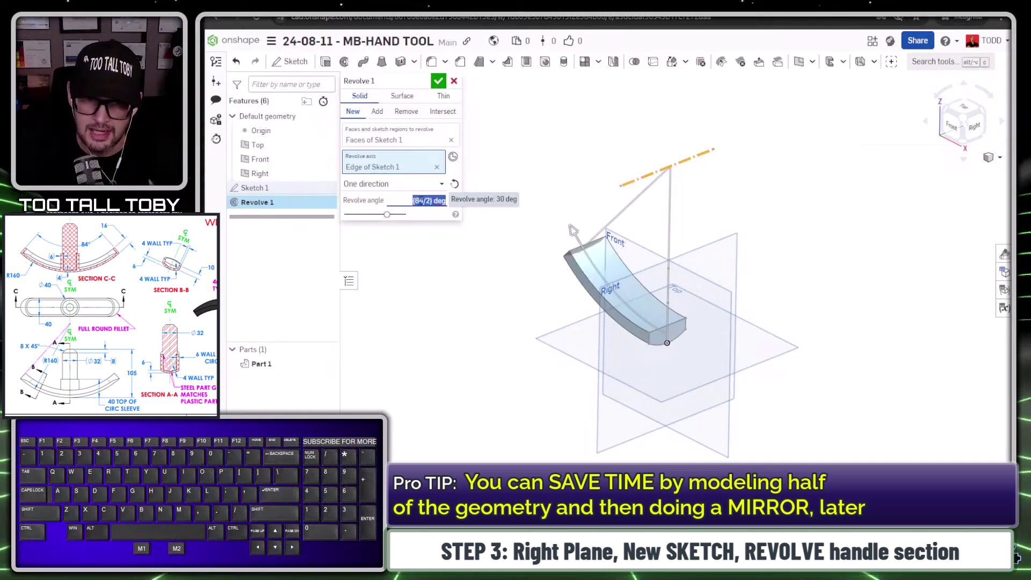
key("KP_Enter")
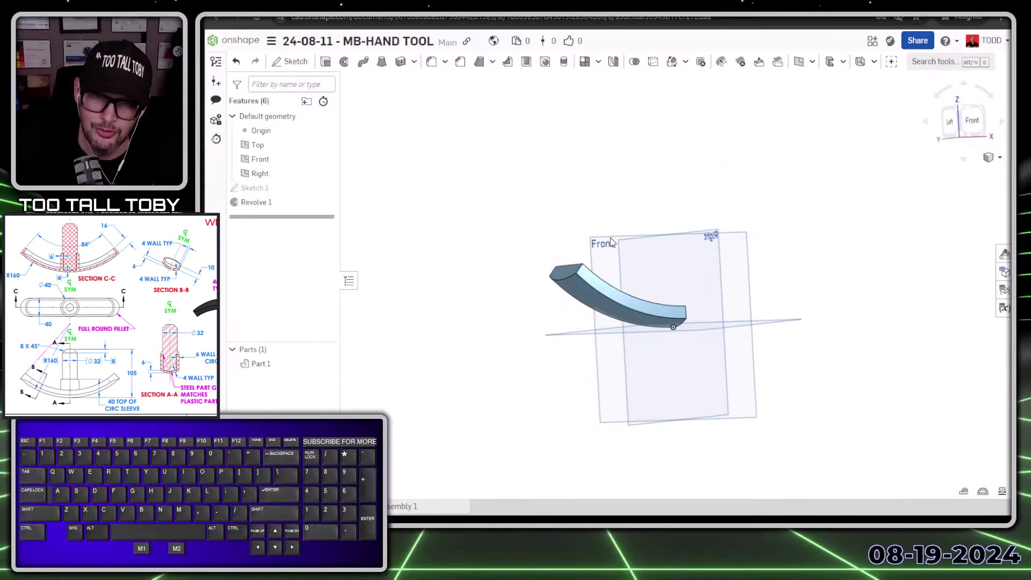
- Apply a full round fillet across the handle's two side faces and end face, then select the top face
left_click(459, 138)
left_click(438, 64)
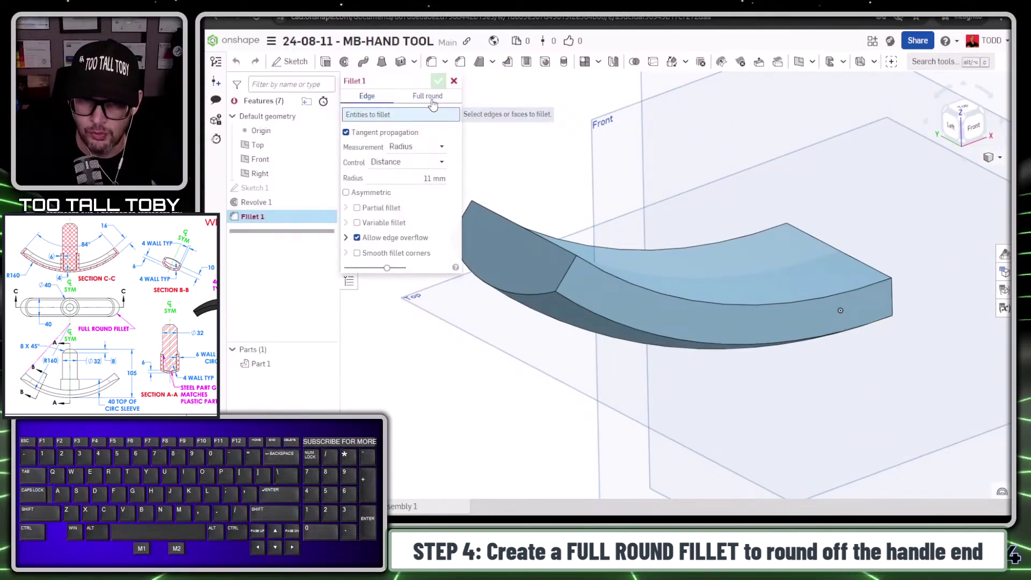
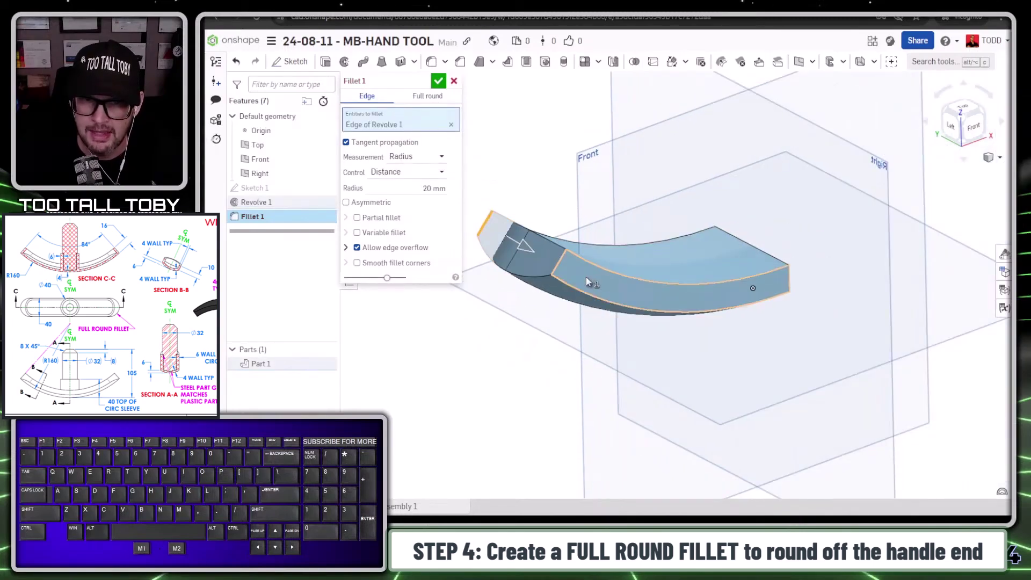
left_click(563, 272)
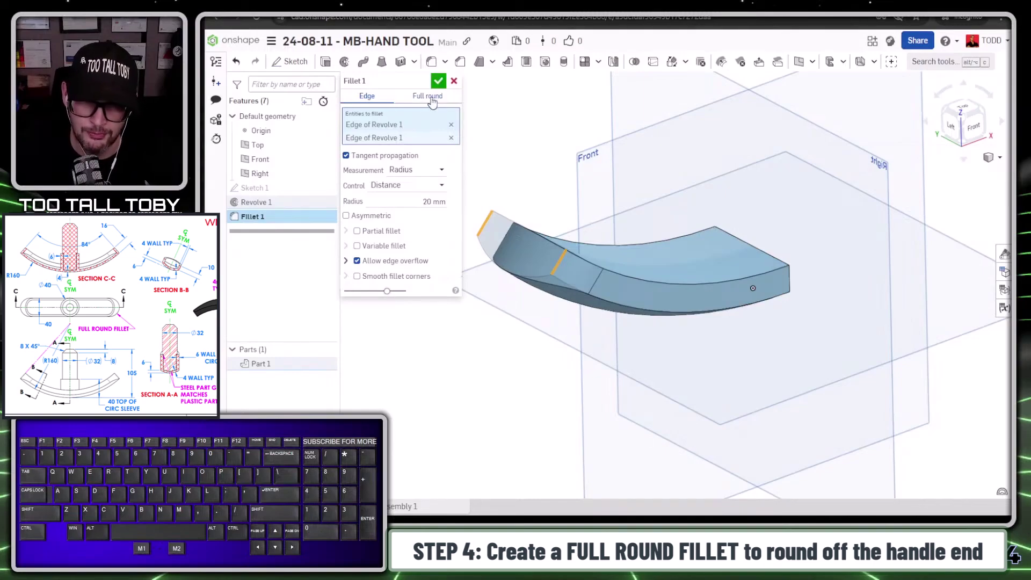
key("space")
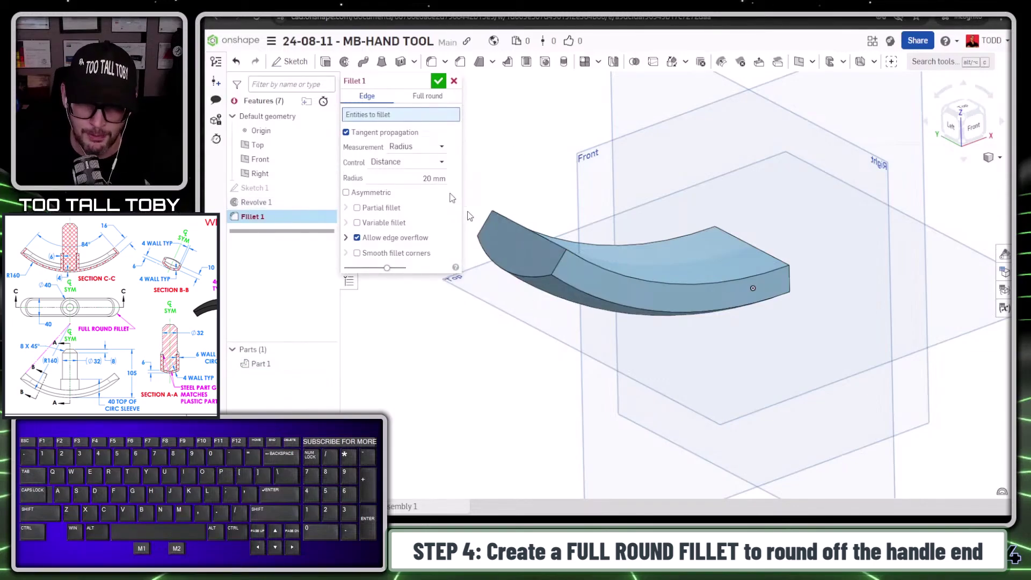
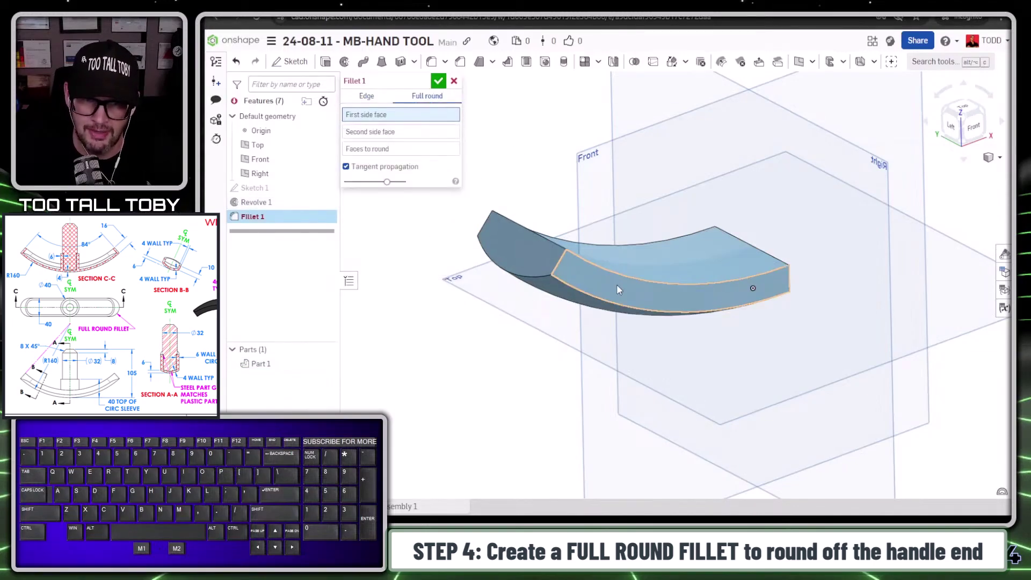
left_click(593, 281)
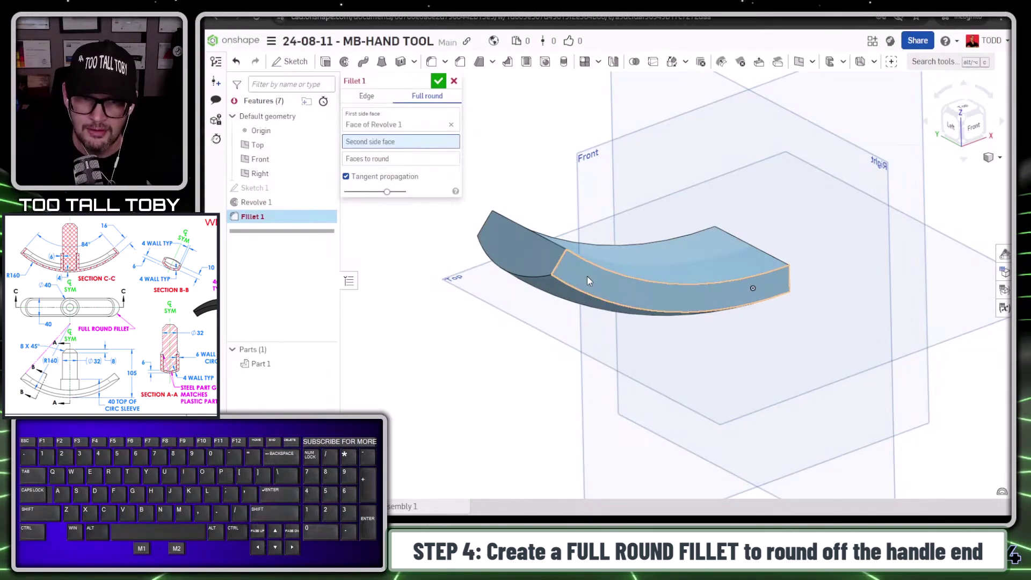
left_click(507, 261)
left_click(564, 286)
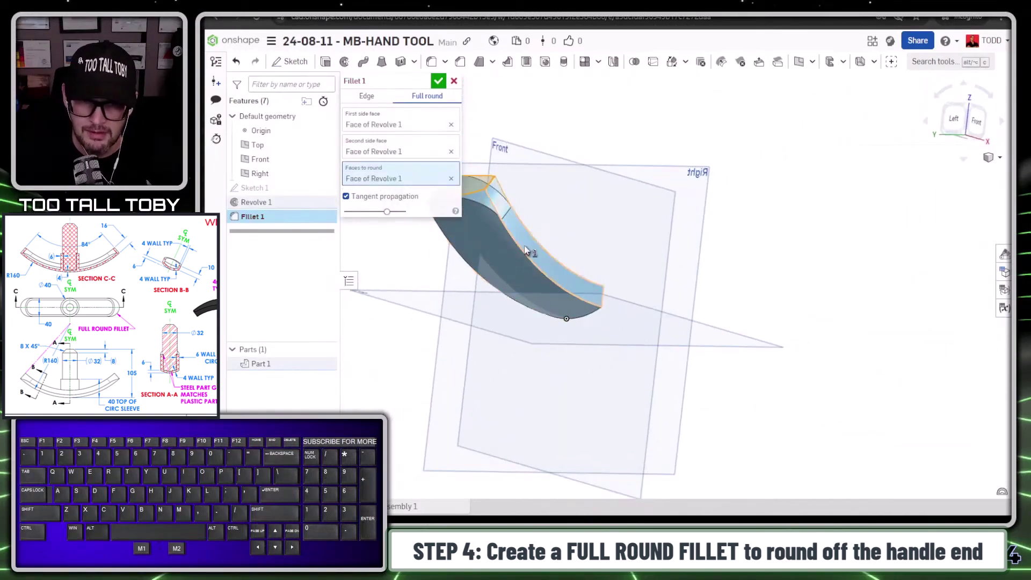
left_click(443, 87)
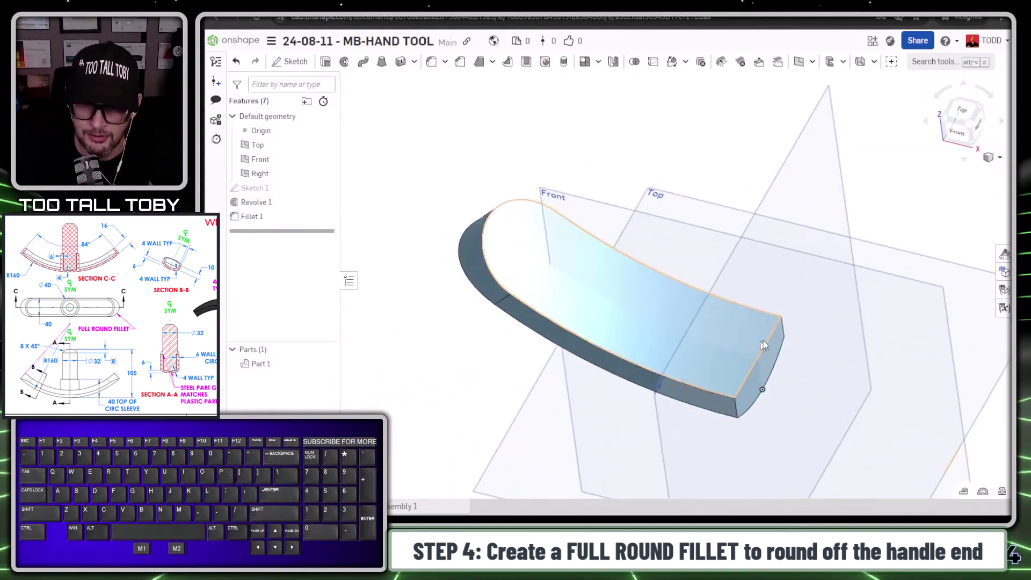
left_click(631, 312)
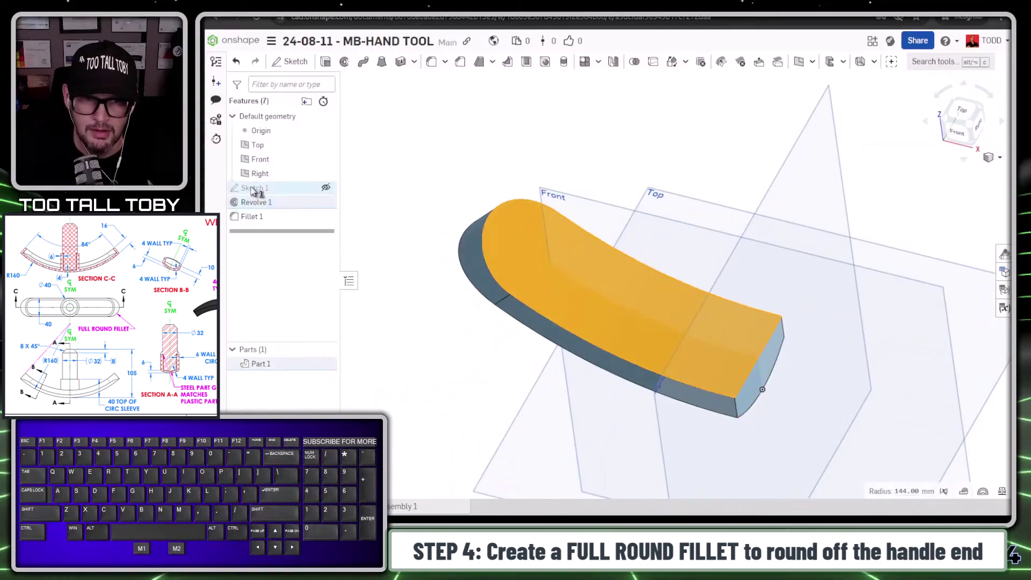
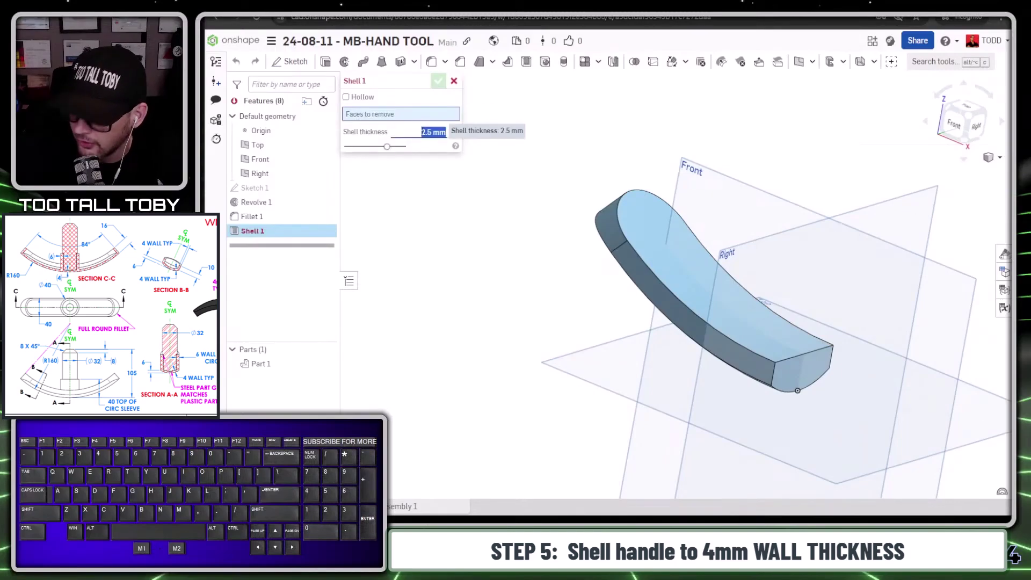
- Shell the handle to 4 mm walls, removing its top face and cut end face
key("KP_4")
left_click(699, 276)
left_click(799, 376)
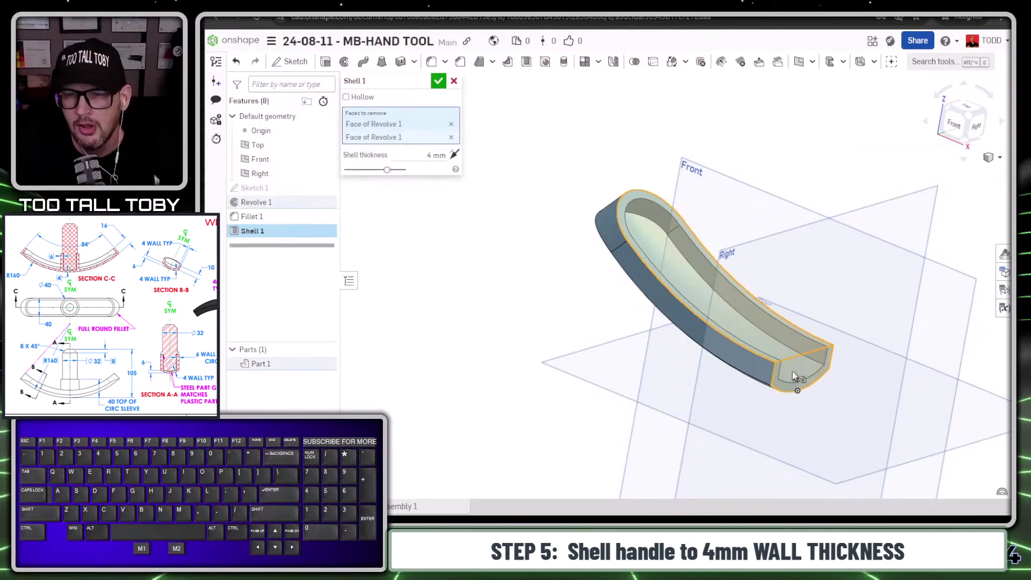
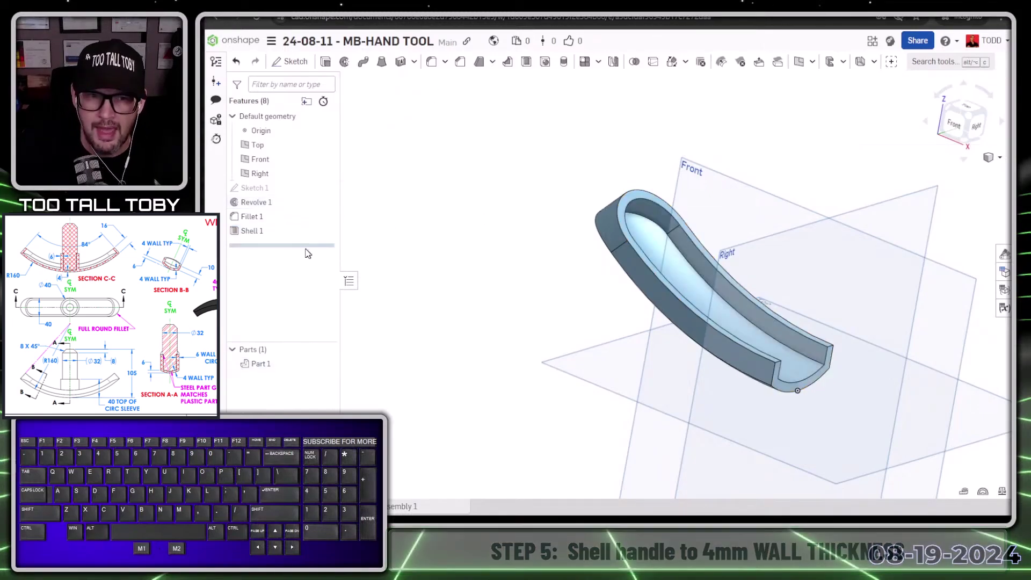
- Sketch the 40 mm sleeve circle on the Top plane, close Sketch 2, and begin extruding its regions
left_click(260, 149)
key("s")
left_click(277, 136)
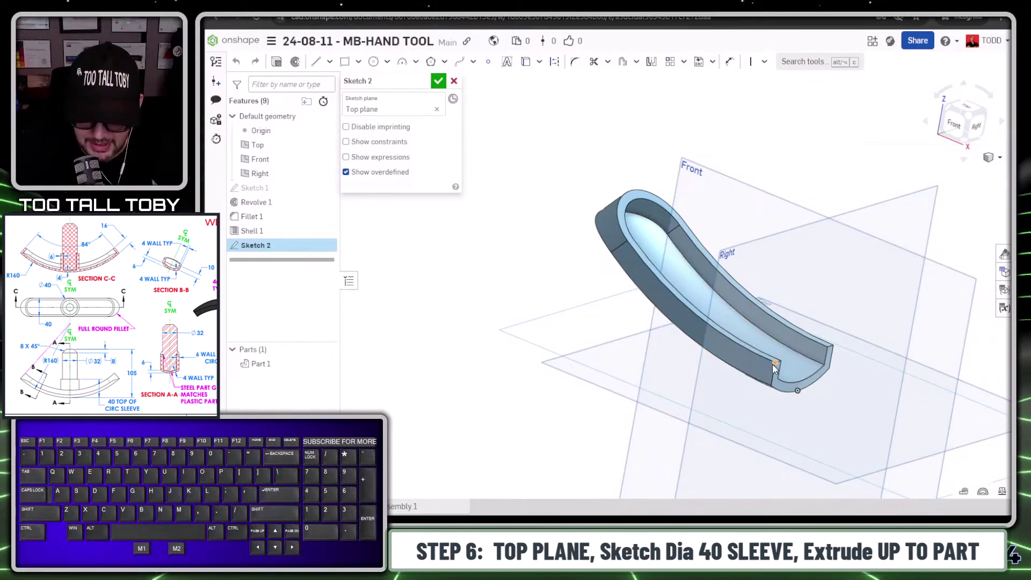
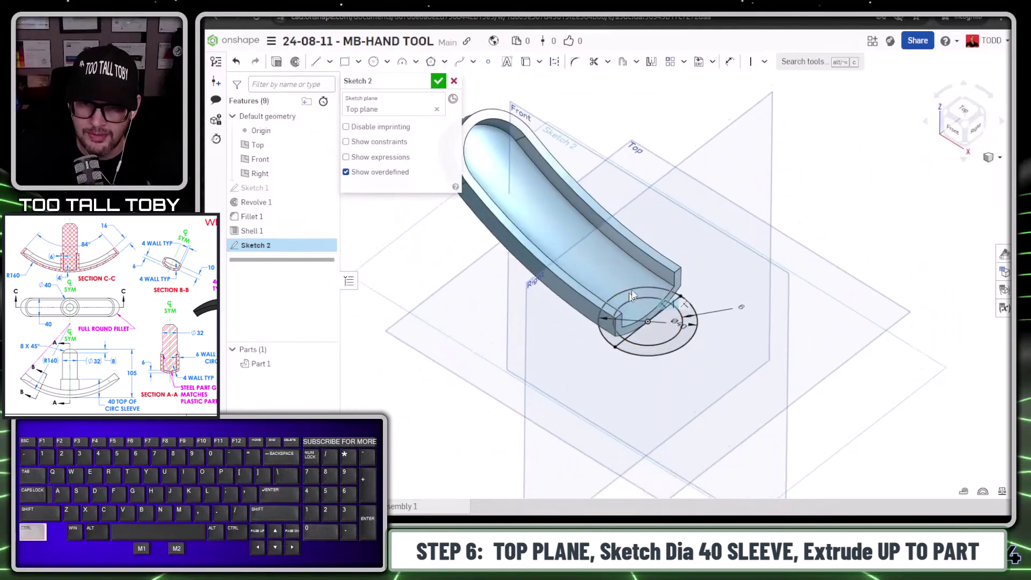
key("s")
left_click(543, 172)
key("s")
right_click(665, 108)
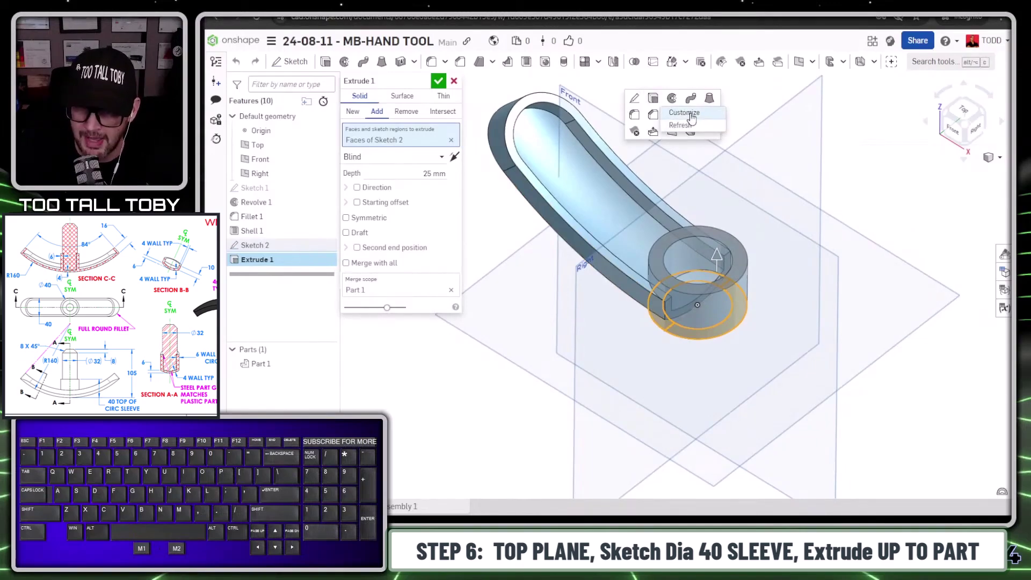
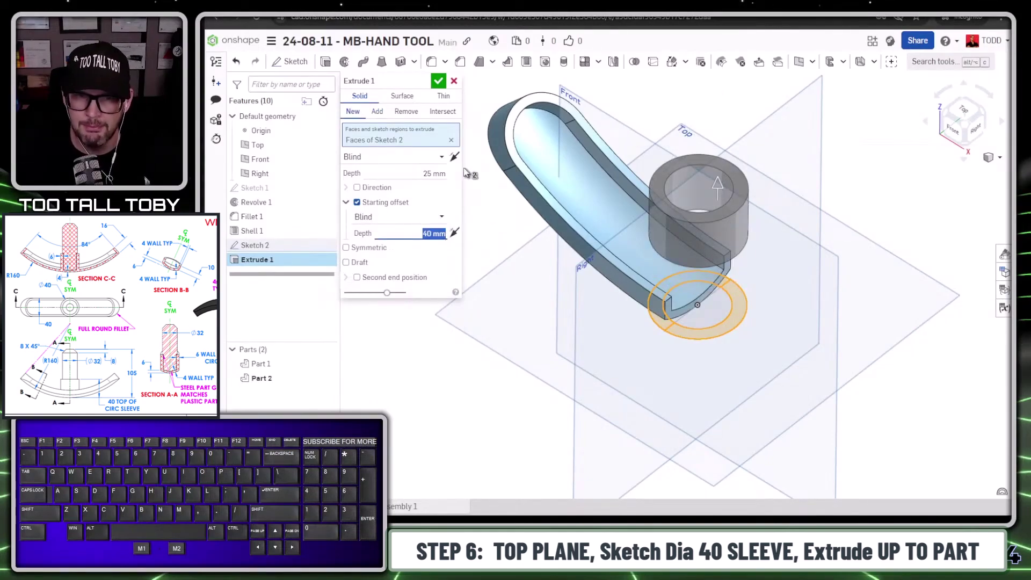
- Flip the 40 mm starting offset, set the extrude to Add, and select only the ring region
left_click(462, 159)
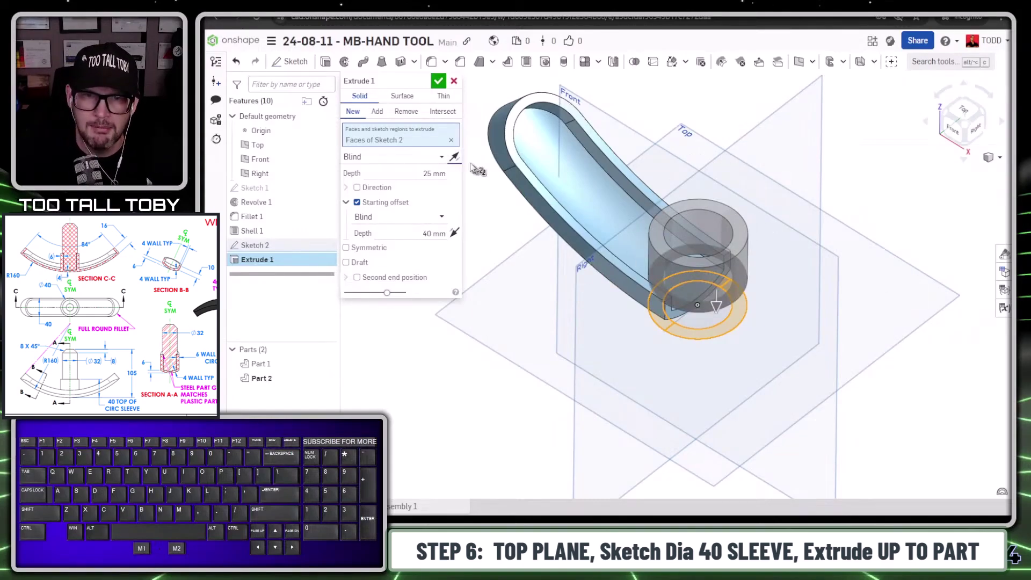
left_click(515, 100)
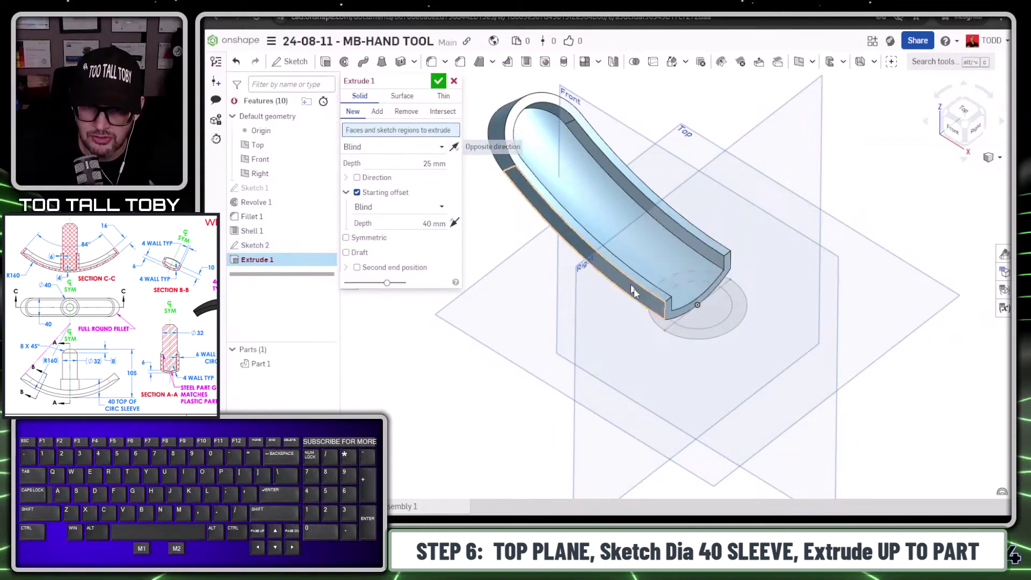
left_click(667, 330)
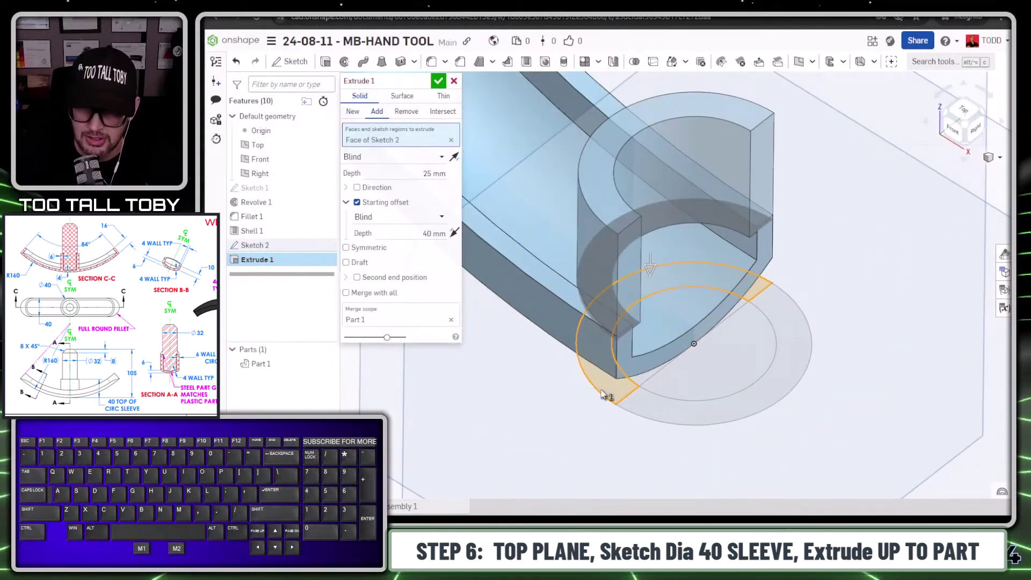
left_click(809, 332)
- Set the end condition to Up to part, stopping at the handle (Part 1), and confirm Extrude 1
left_click(811, 335)
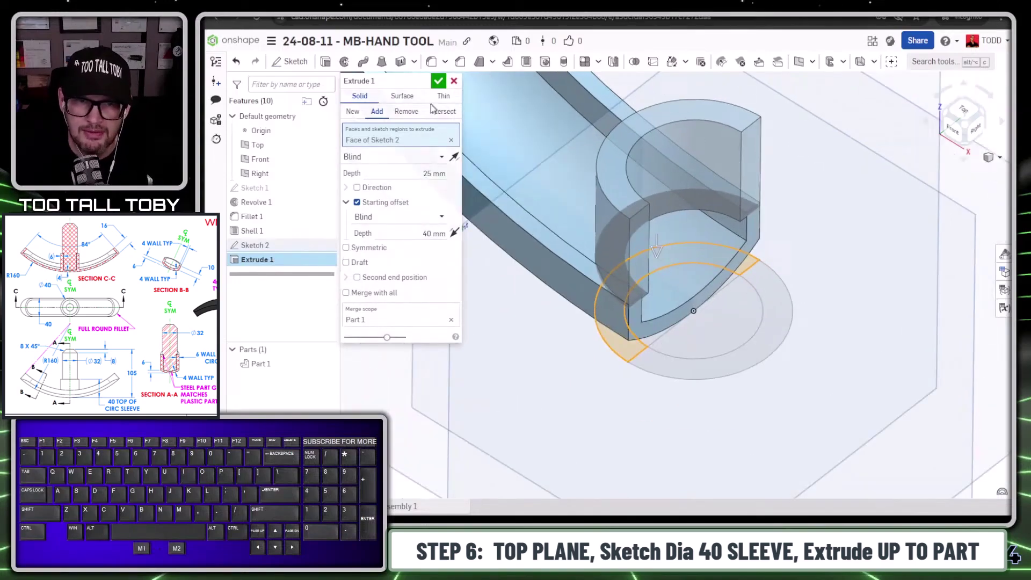
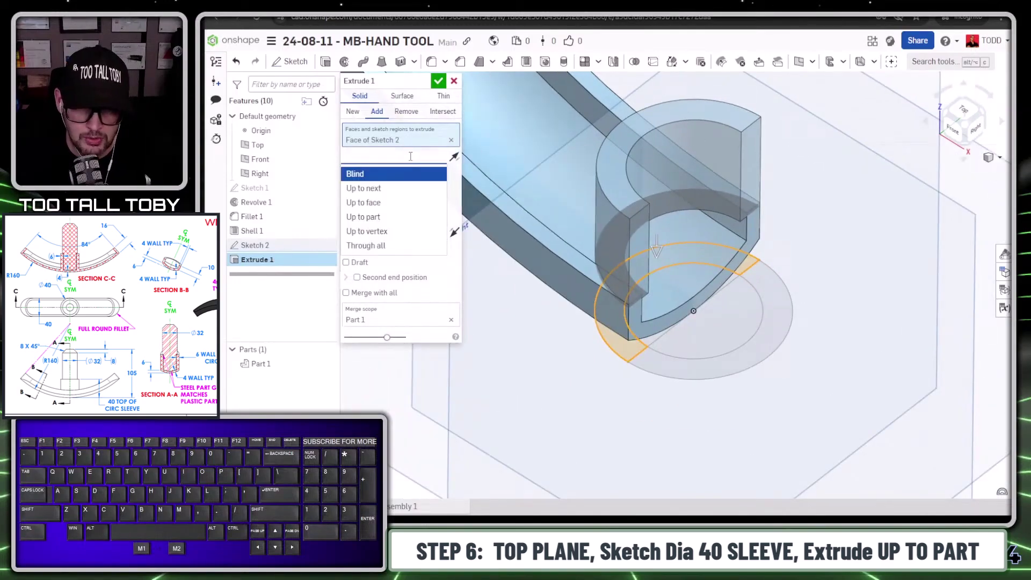
left_click(372, 226)
left_click(515, 168)
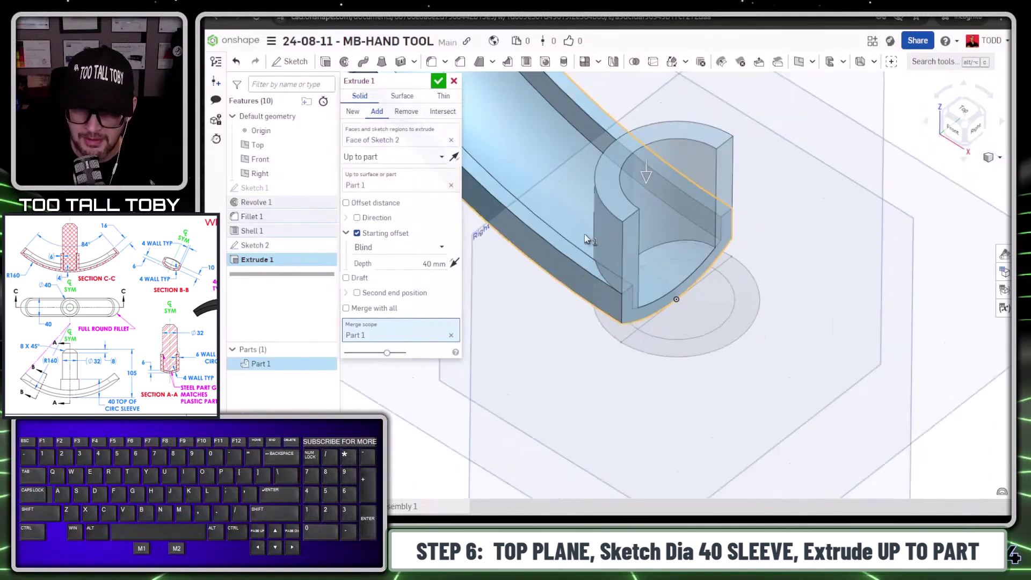
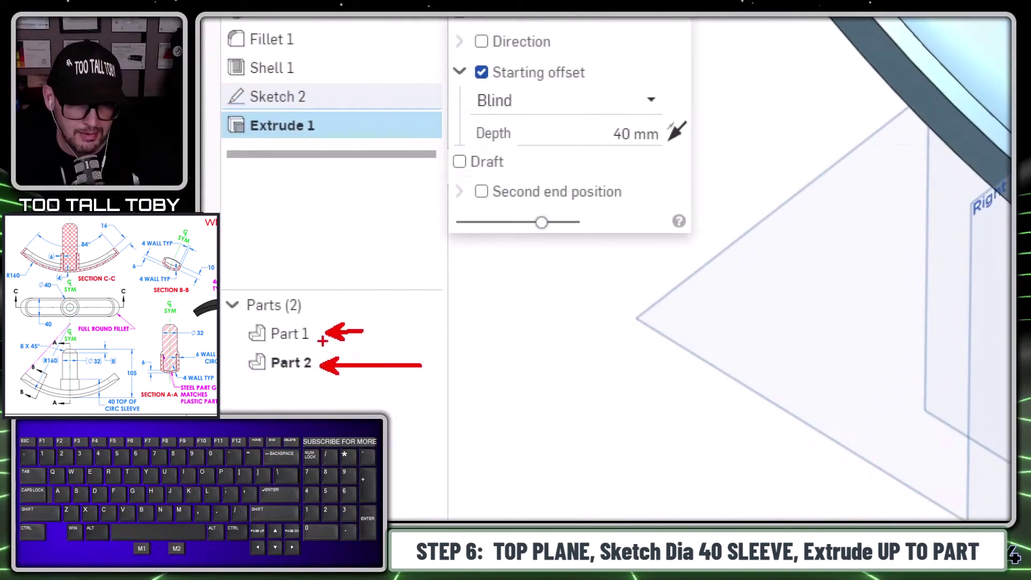
key("alt+1")
left_click(382, 110)
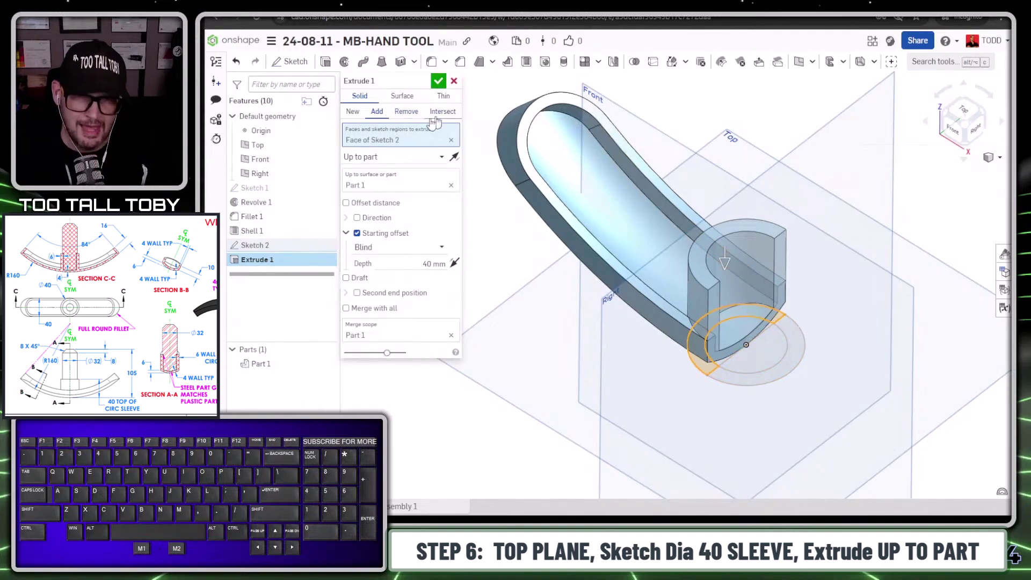
- Mirror Part 1 across the handle's flat face into a full handle and rename it PLASTIC HANDLE
left_click(447, 87)
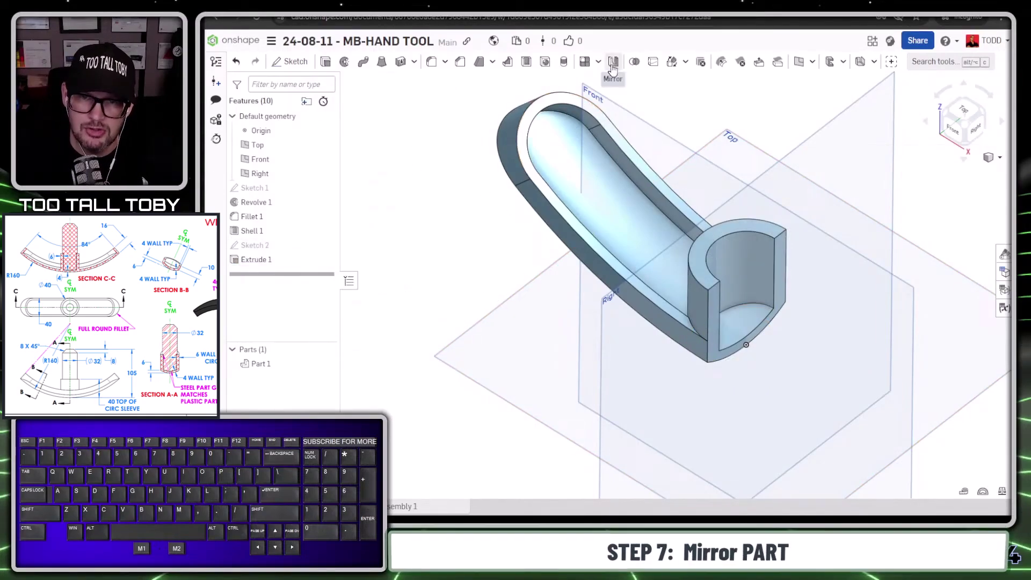
left_click(613, 71)
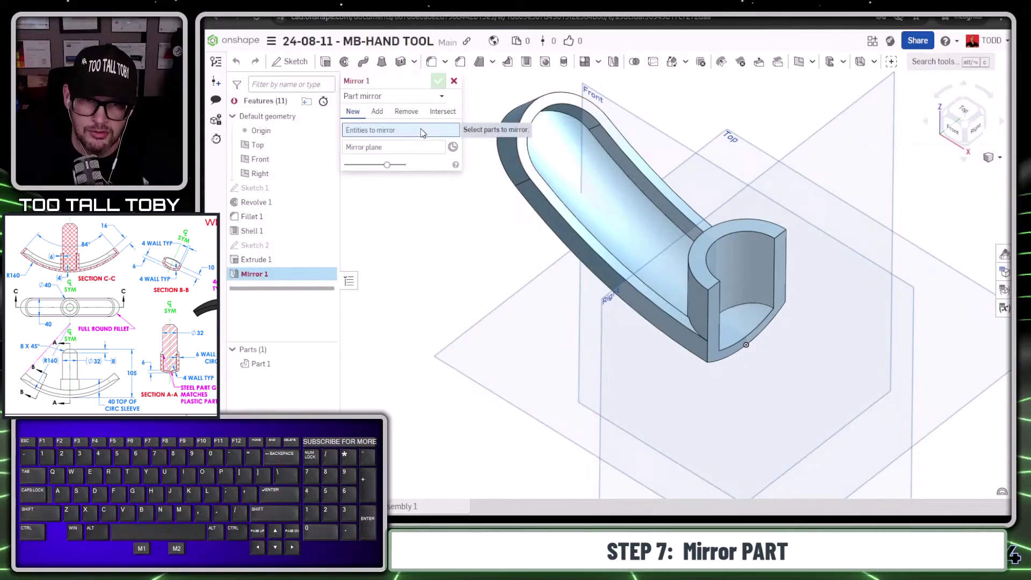
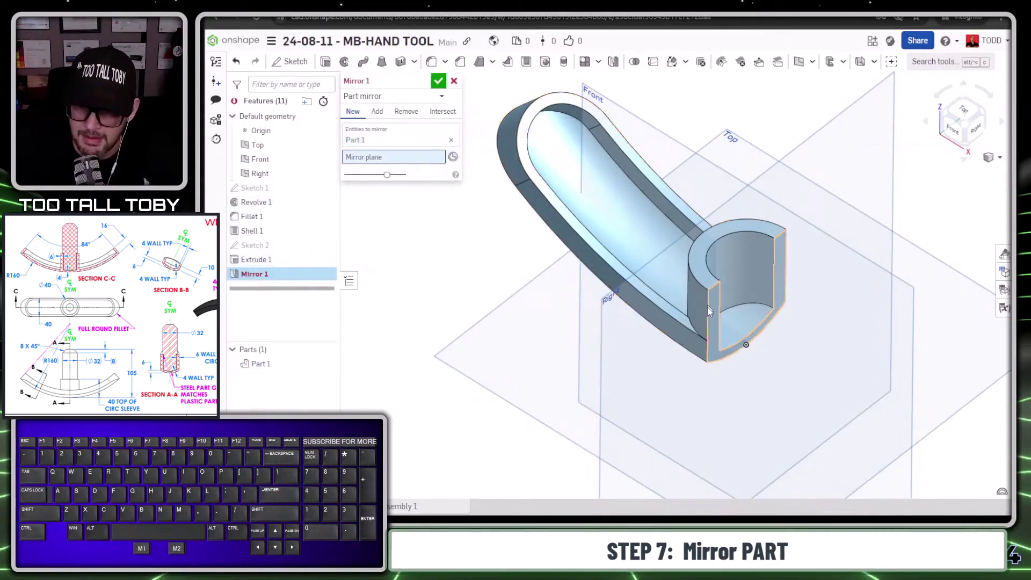
left_click(722, 348)
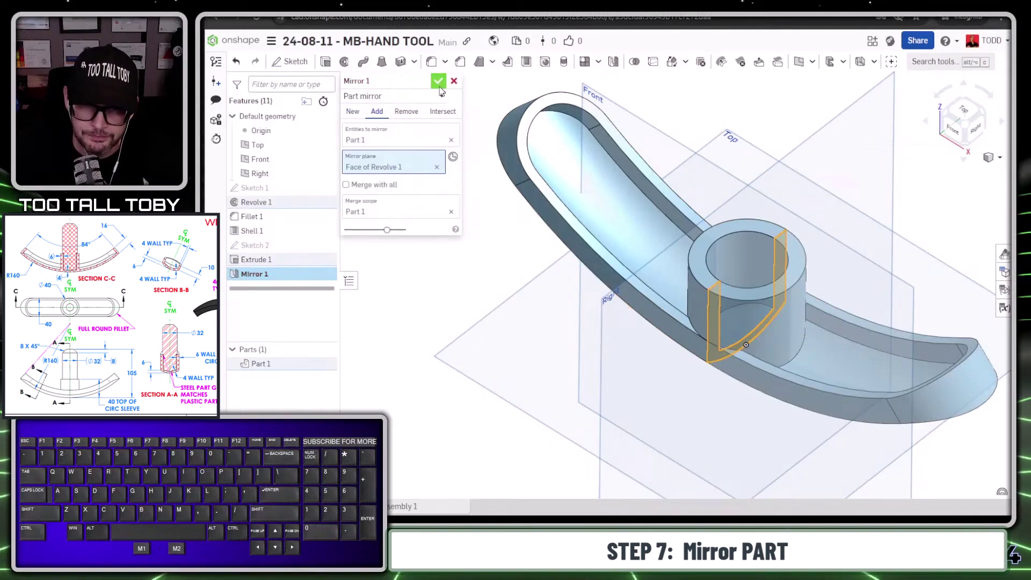
left_click(442, 88)
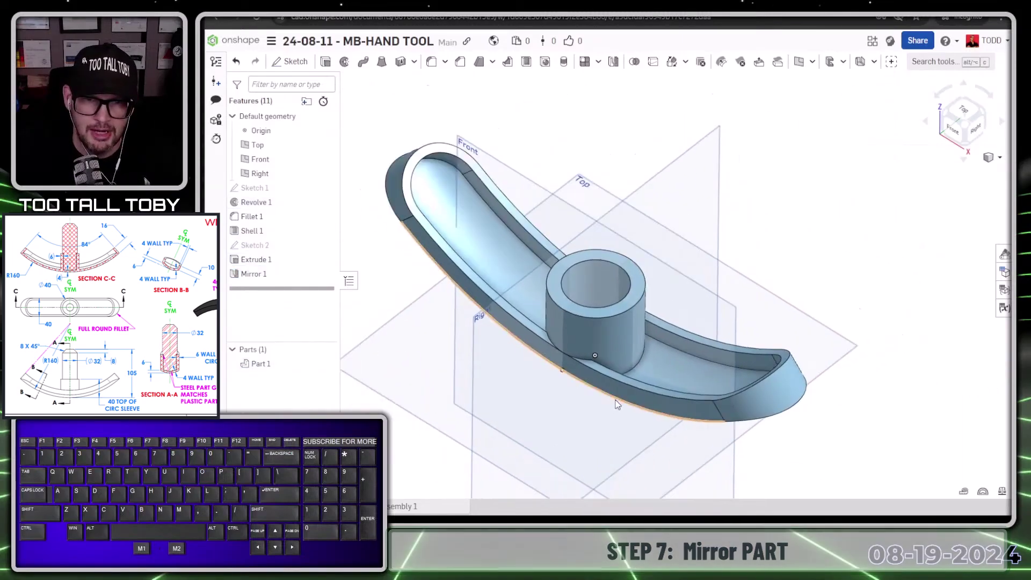
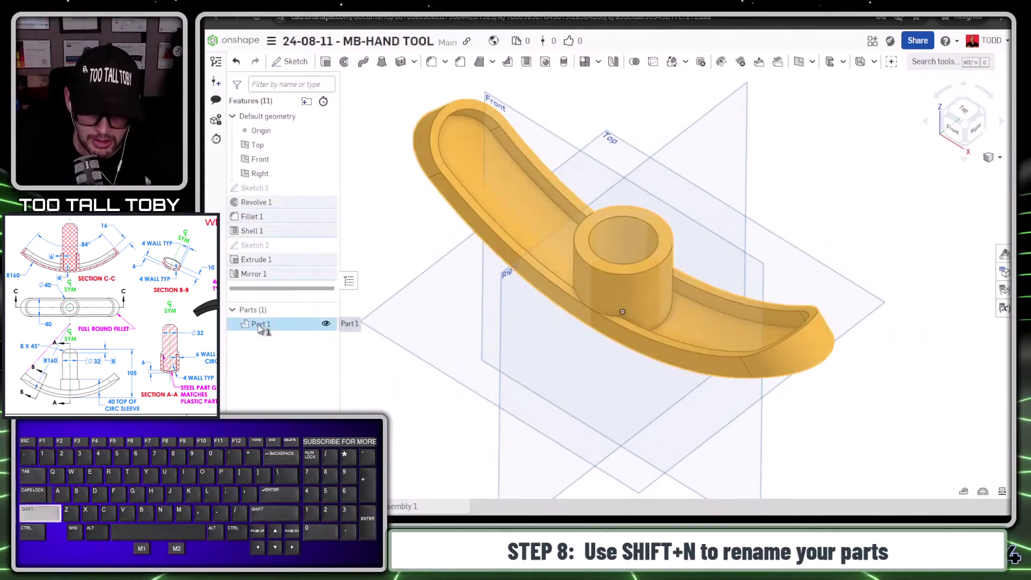
key("shift+n")
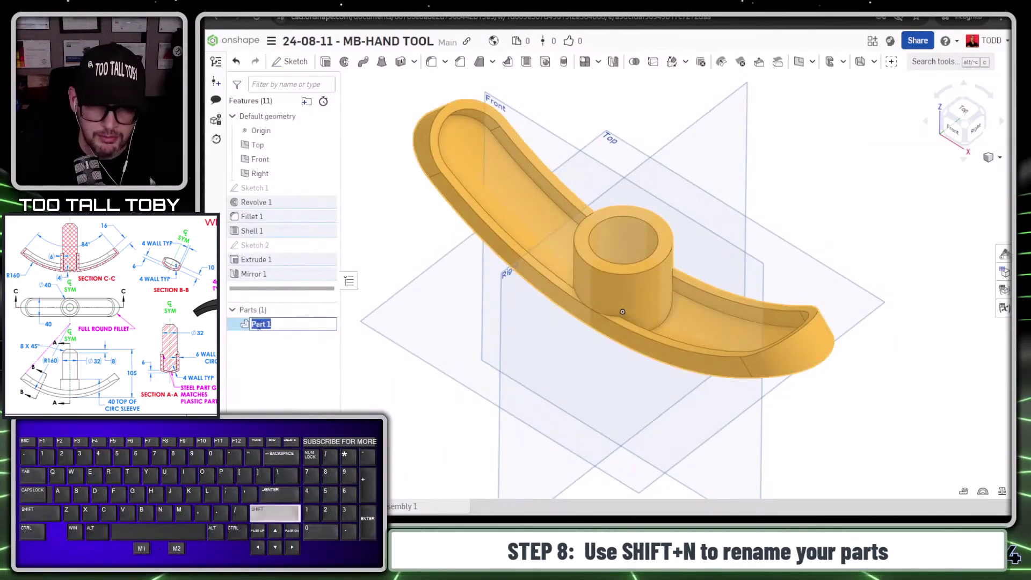
key("shift+space")
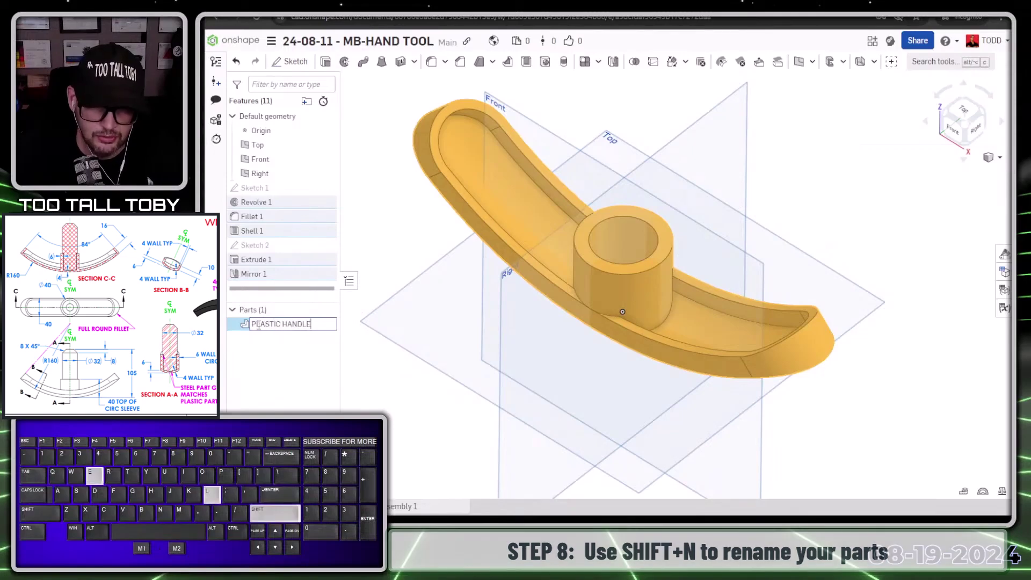
- Assign the TTT-ABS custom material to the PLASTIC HANDLE part
right_click(262, 330)
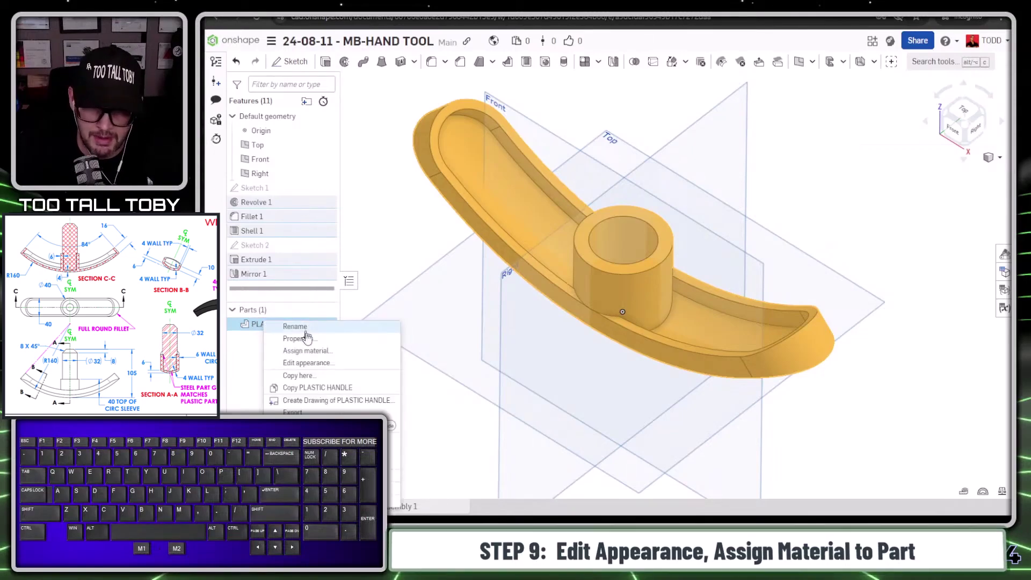
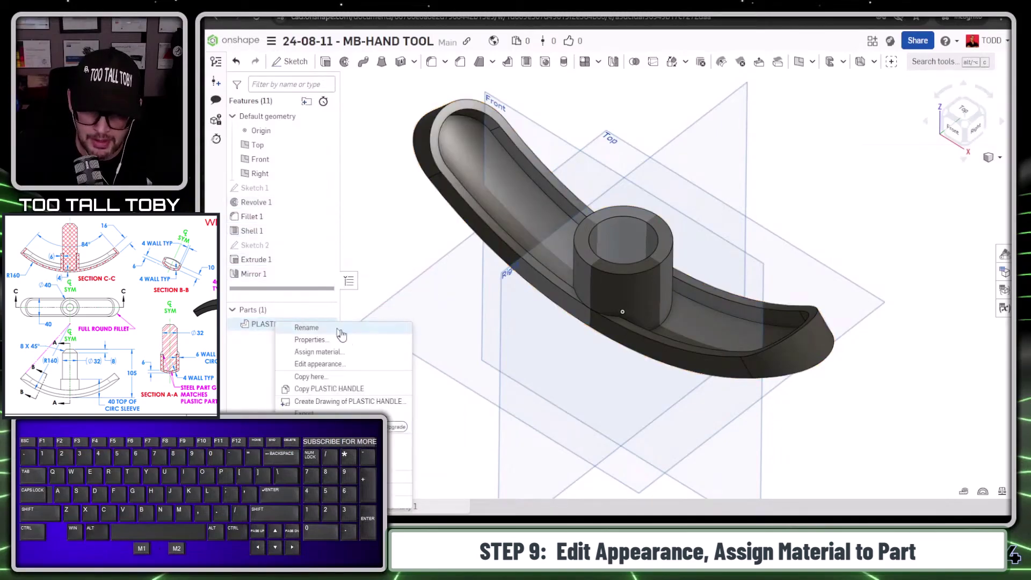
left_click(343, 355)
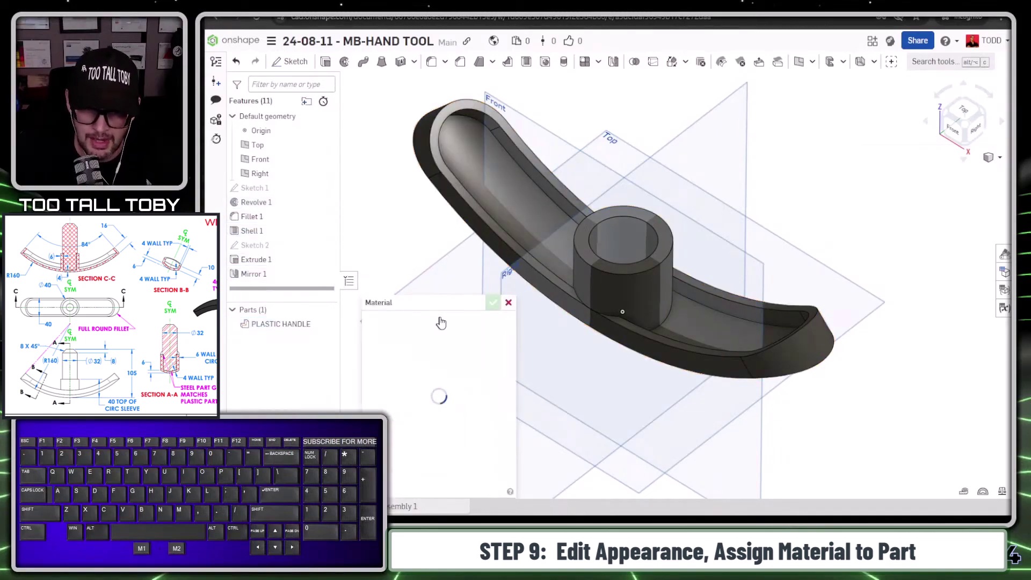
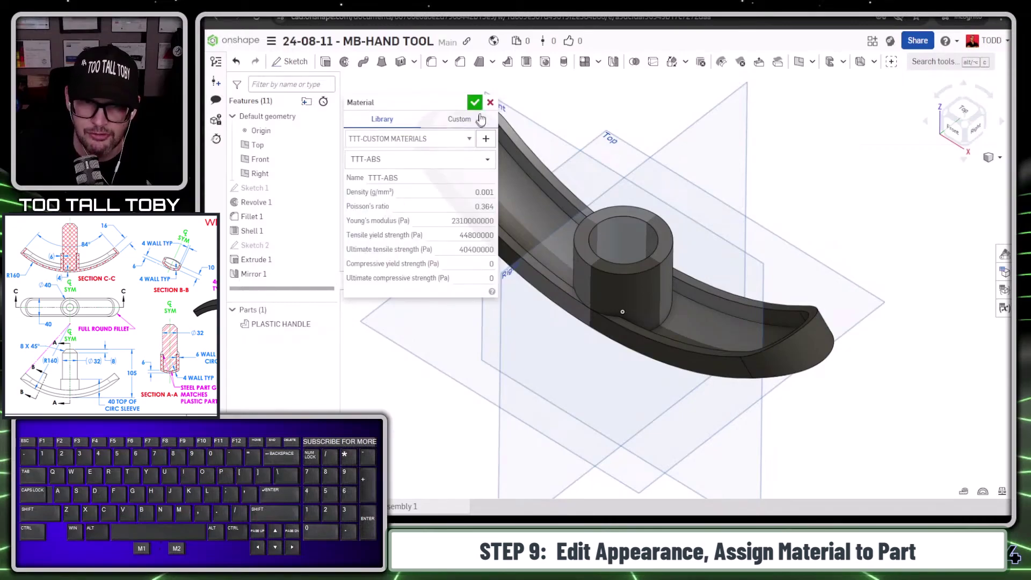
left_click(478, 108)
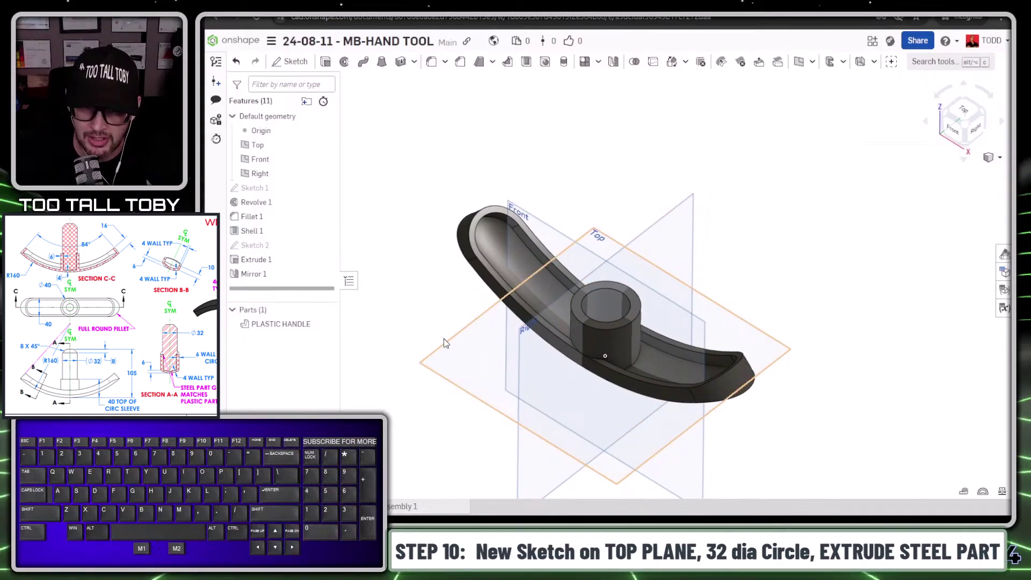
- Start Sketch 3 on the Top plane, view normal, and centre a circle on the origin
left_click(479, 333)
key("s")
left_click(496, 323)
key("n")
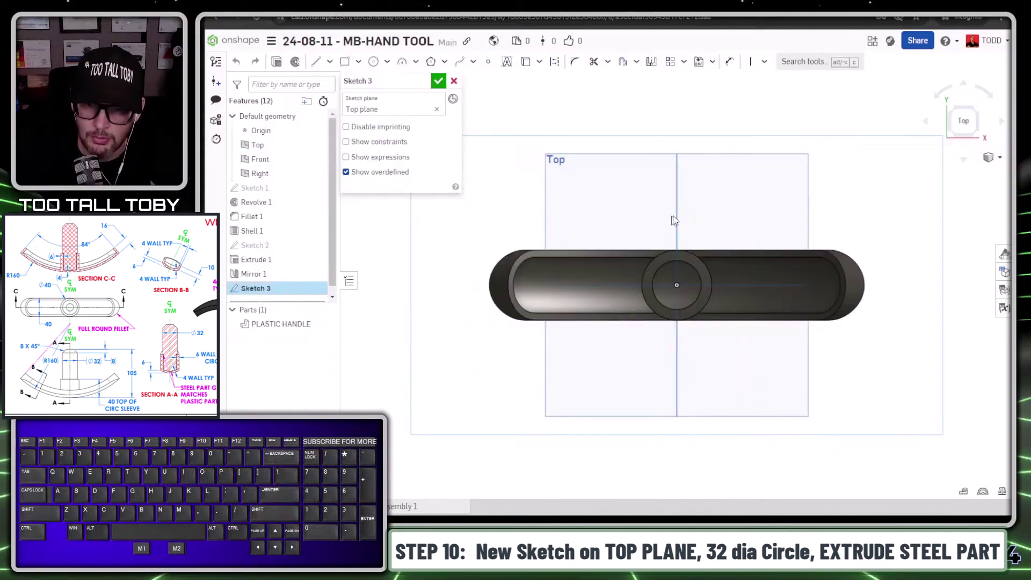
key("s")
left_click(783, 201)
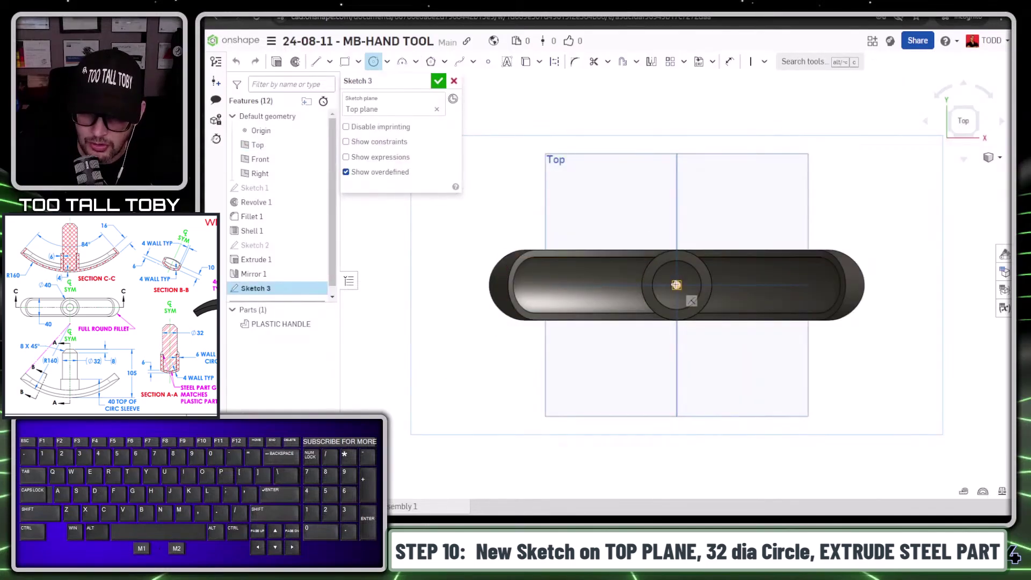
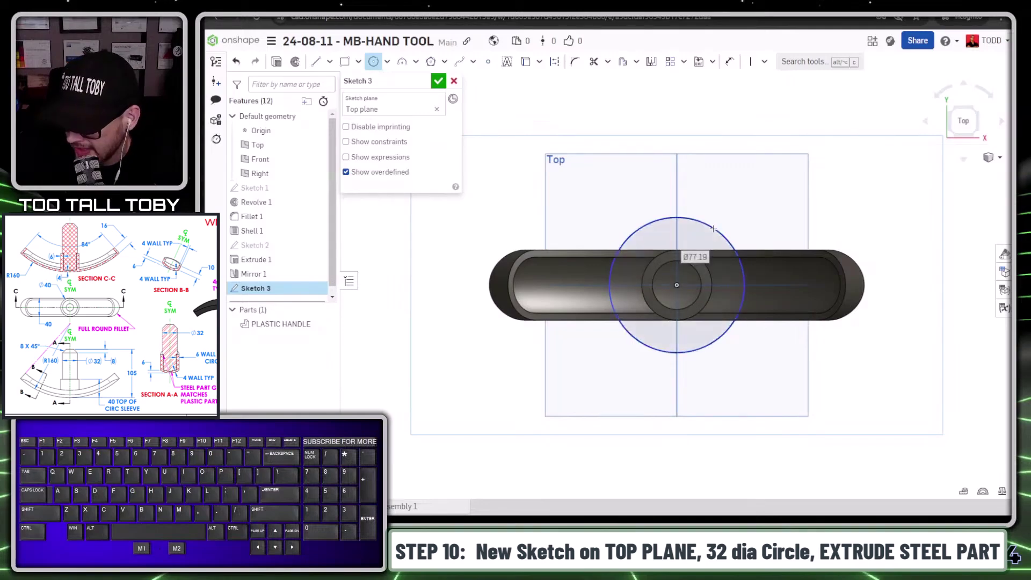
- Dimension the circle to 32 mm diameter, finish the sketch, and begin Extrude 2
key("KP_3")
key("KP_2")
key("KP_Enter")
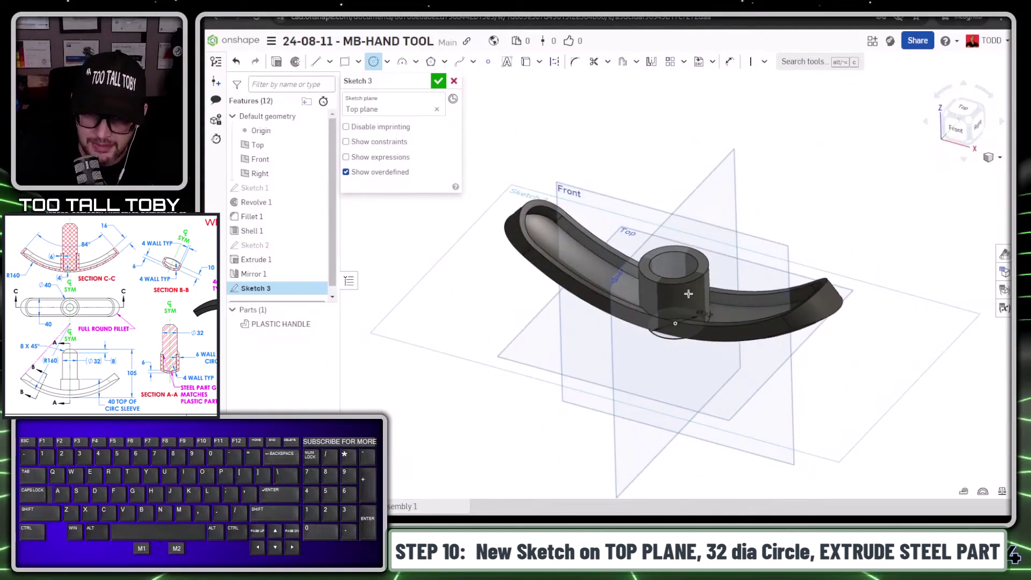
key("s")
left_click(632, 101)
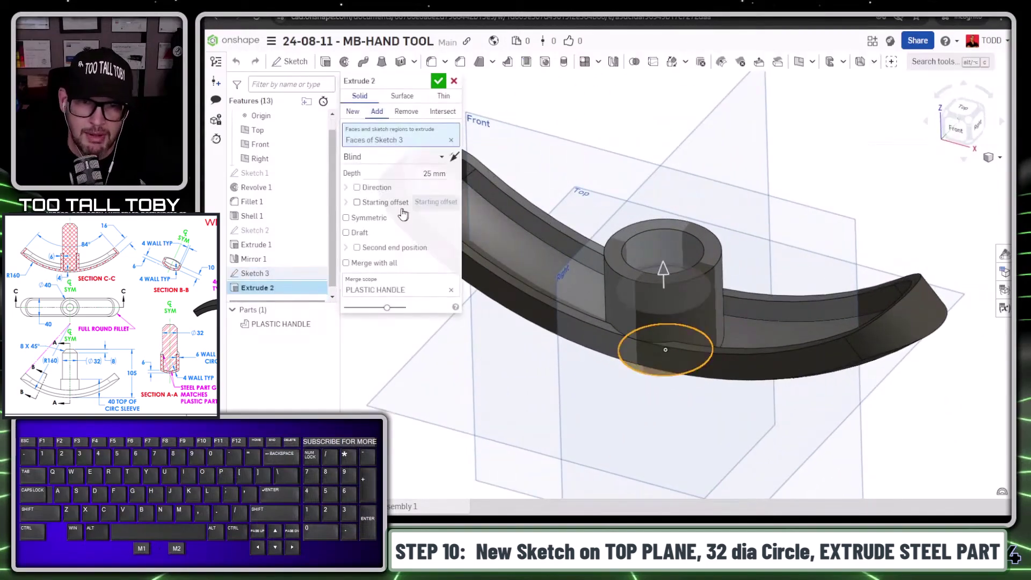
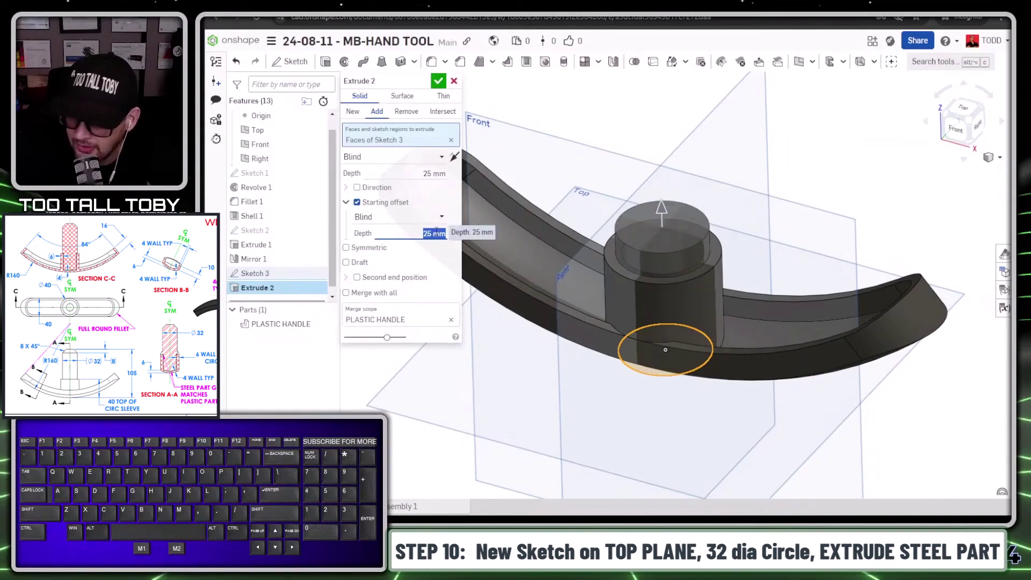
- Start the shaft 105 mm above and end it up to the PLASTIC HANDLE part
key("KP_1")
key("KP_0")
key("KP_Enter")
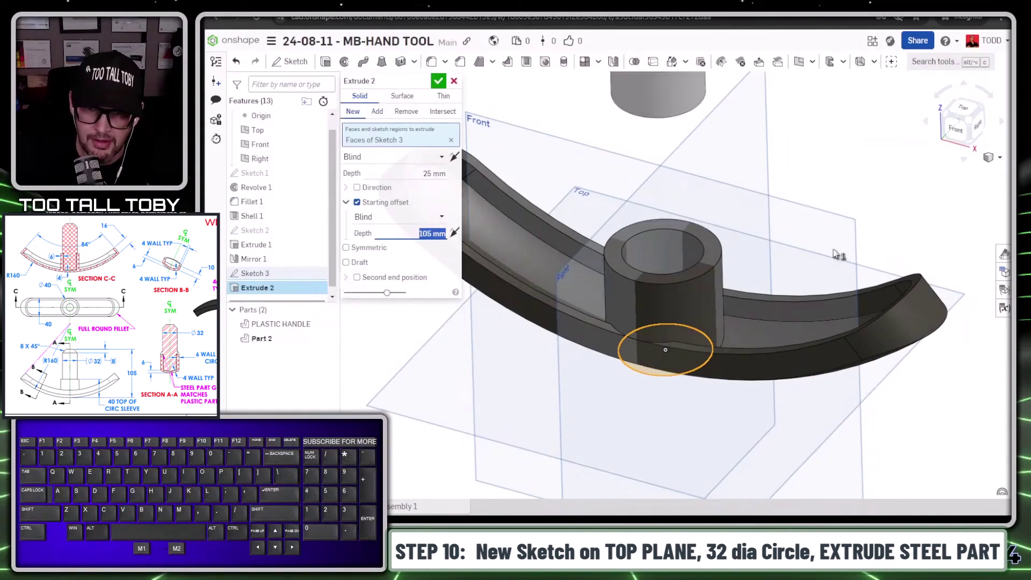
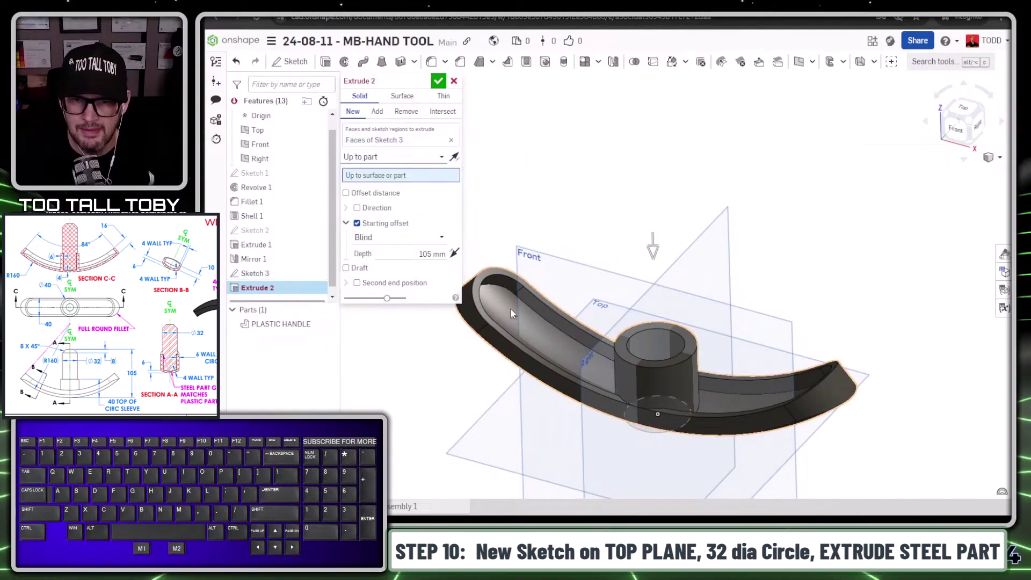
left_click(513, 313)
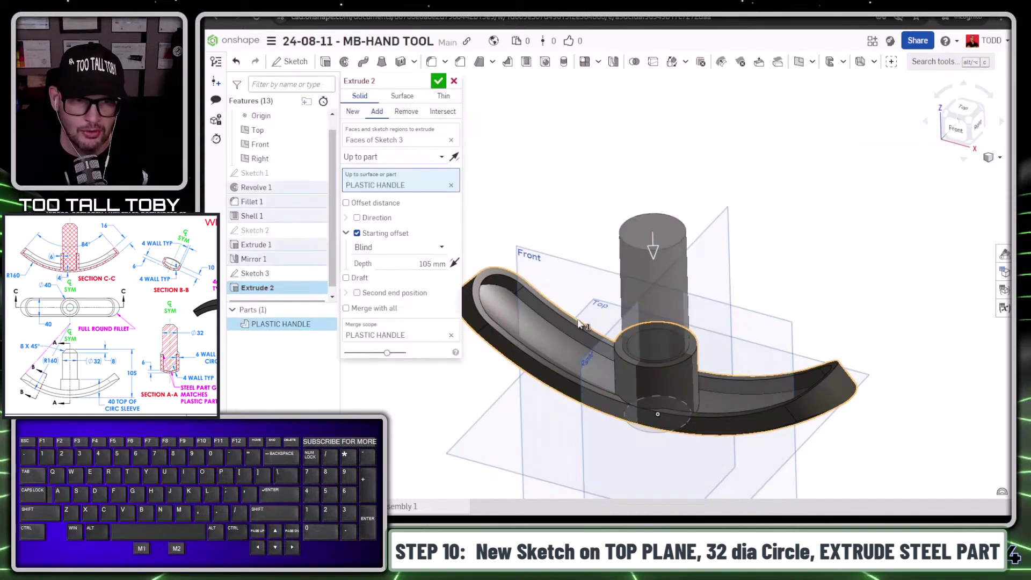
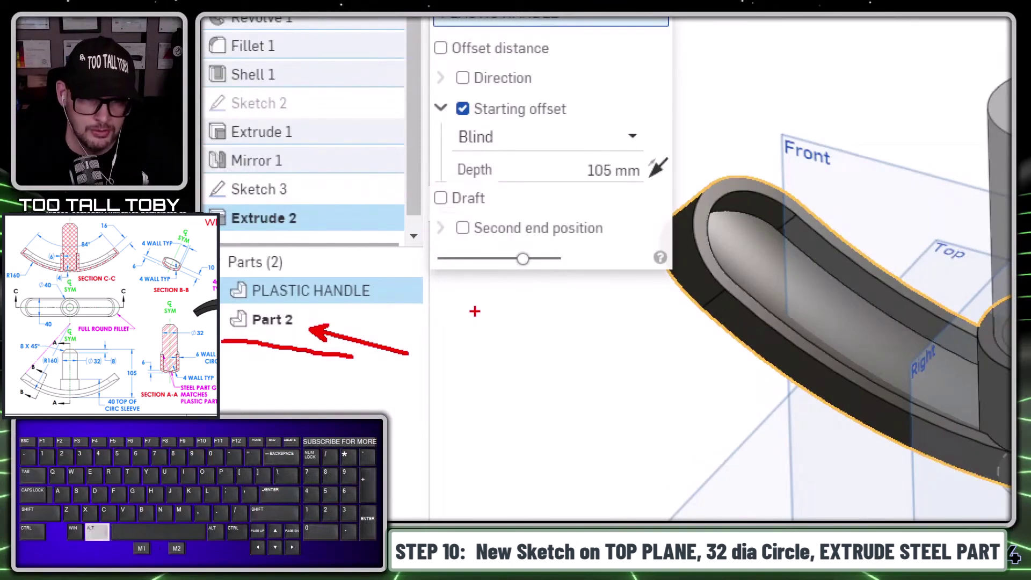
- Confirm Extrude 2 as a new part forming the steel shaft through the handle
key("alt+1")
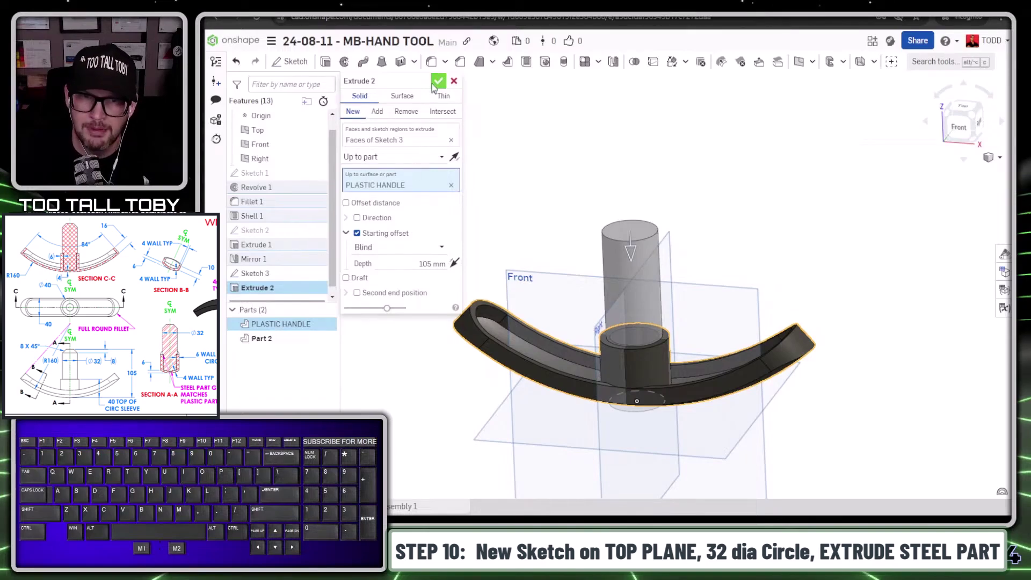
left_click(440, 85)
left_click(521, 126)
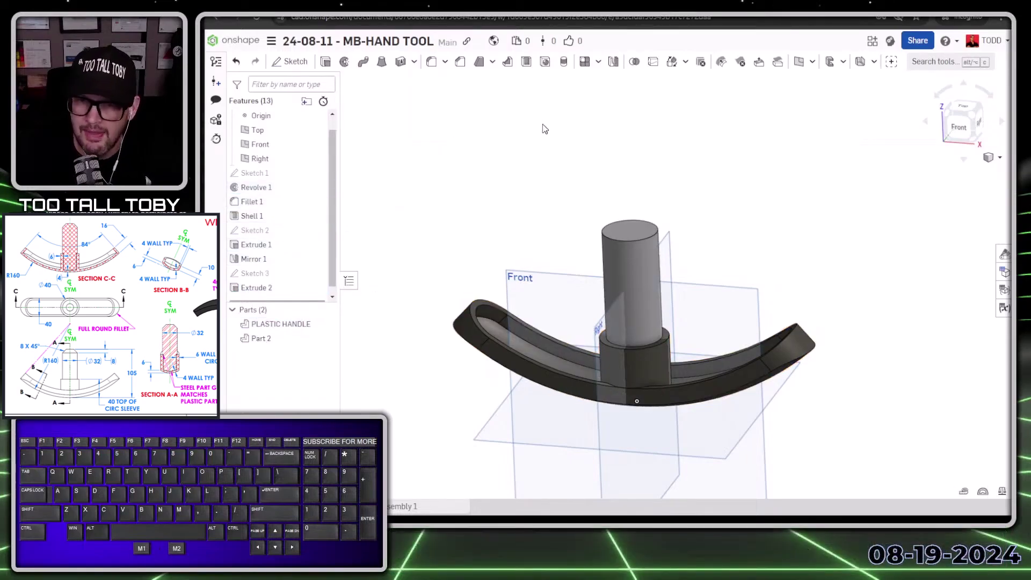
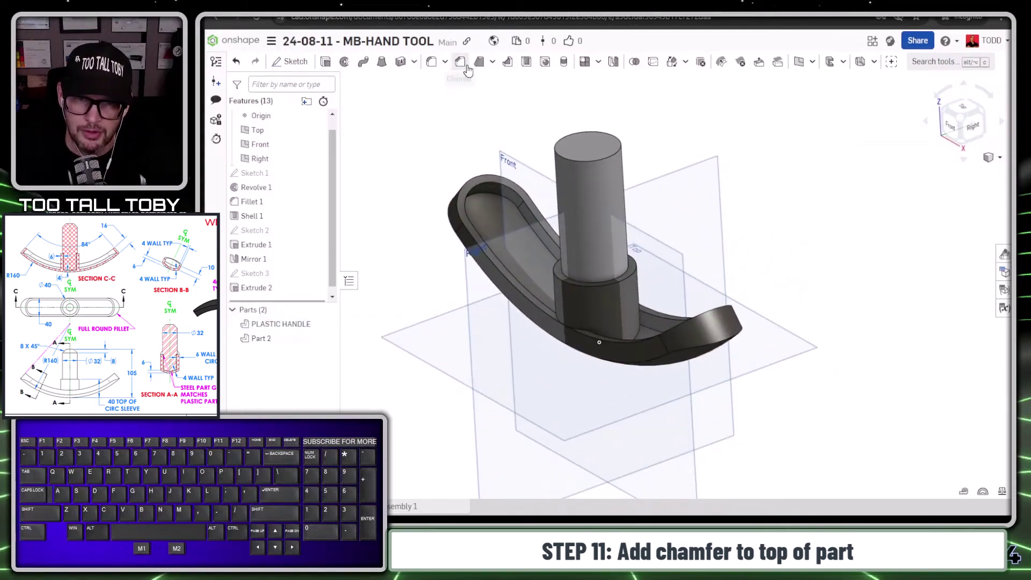
- Chamfer the shaft's top edge 8 mm at 45°, previewed as Chamfer 1
left_click(466, 67)
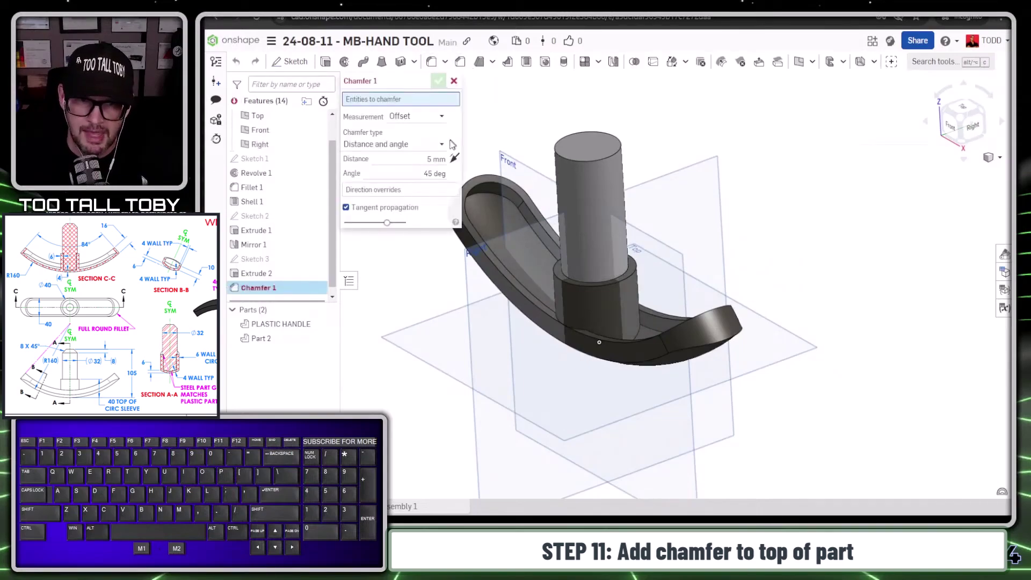
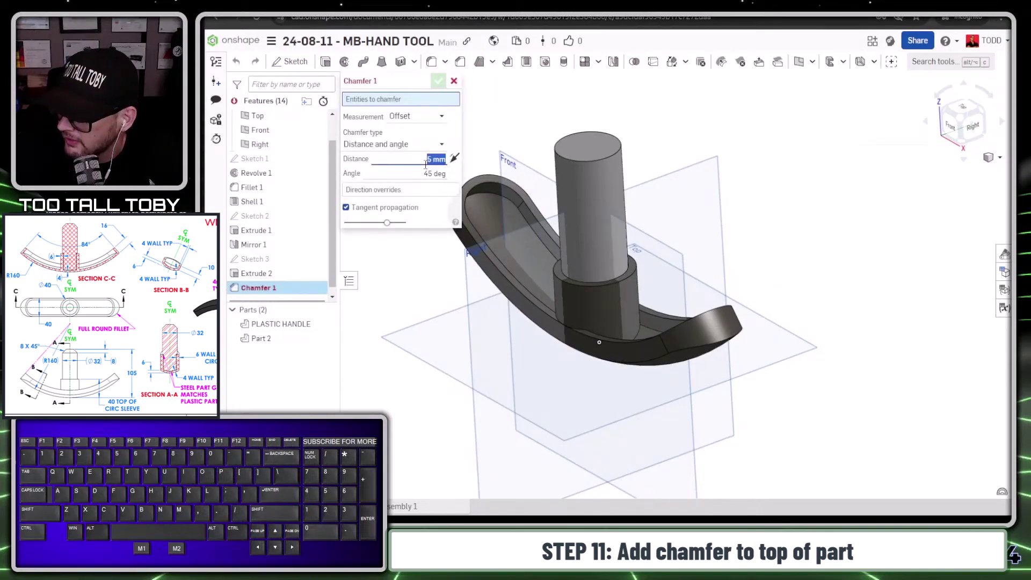
key("KP_8")
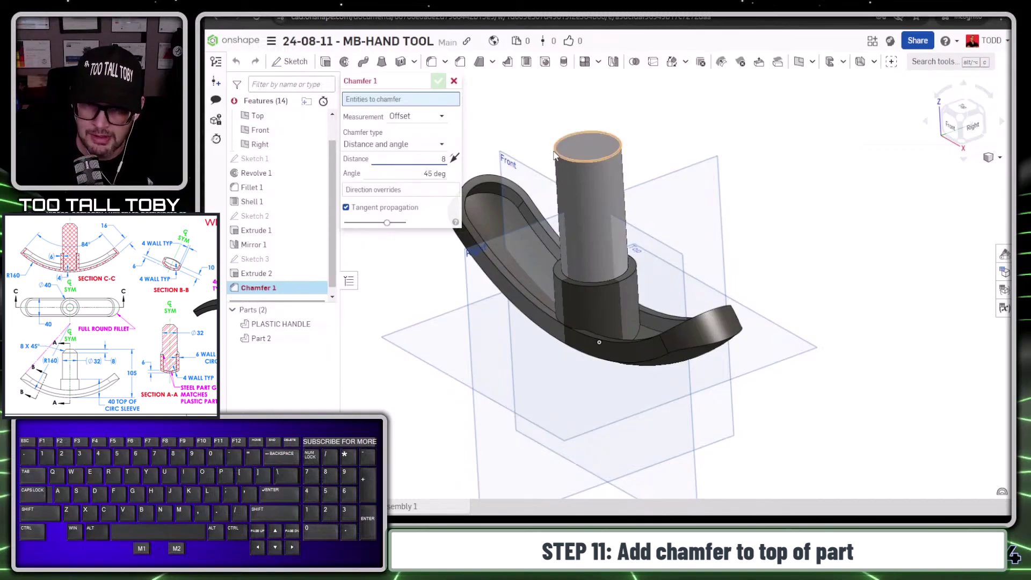
left_click(559, 156)
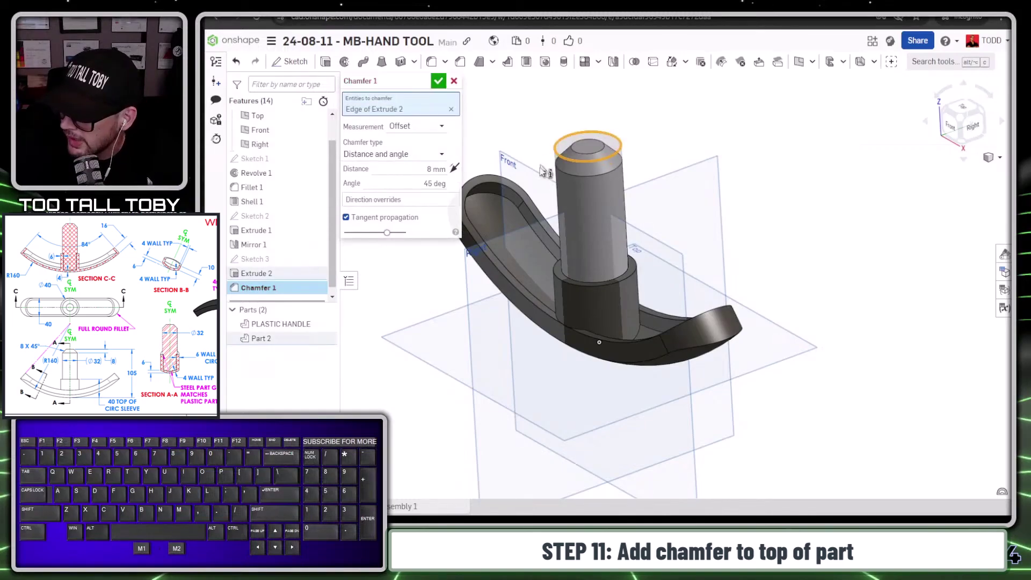
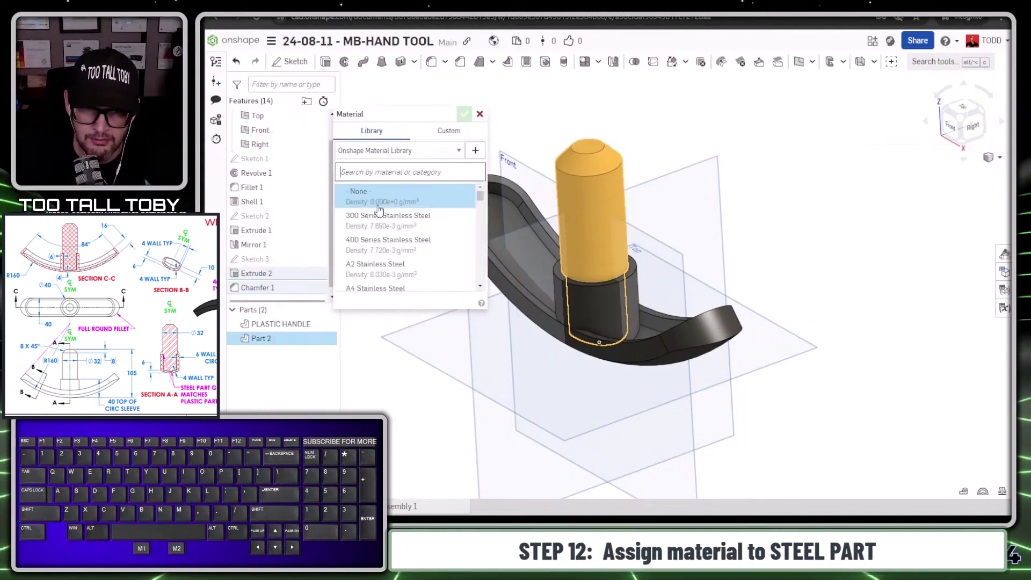
- Assign TTT-PLAIN CARBON STEEL from TTT-CUSTOM MATERIALS to Part 2, the shaft
left_click(567, 149)
left_click(422, 176)
left_click(448, 177)
left_click(396, 274)
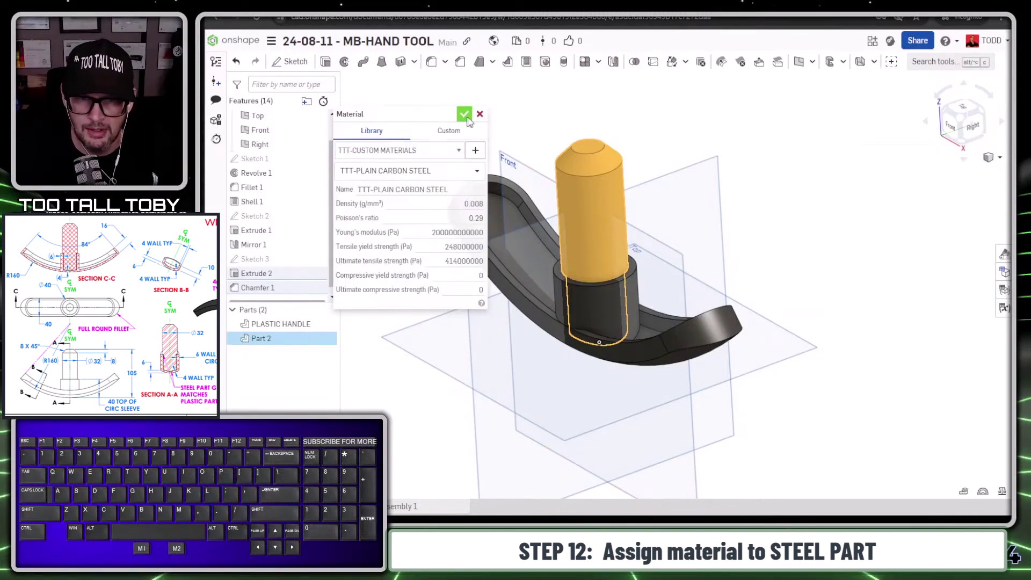
left_click(472, 122)
- Bring up the mass properties measurement for the parts
left_click(451, 136)
key("alt+1")
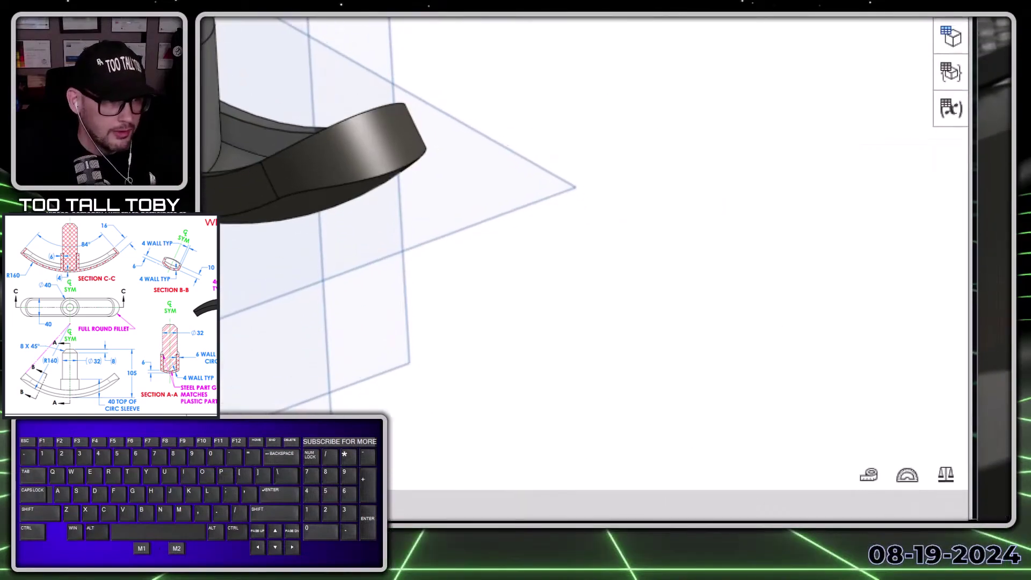